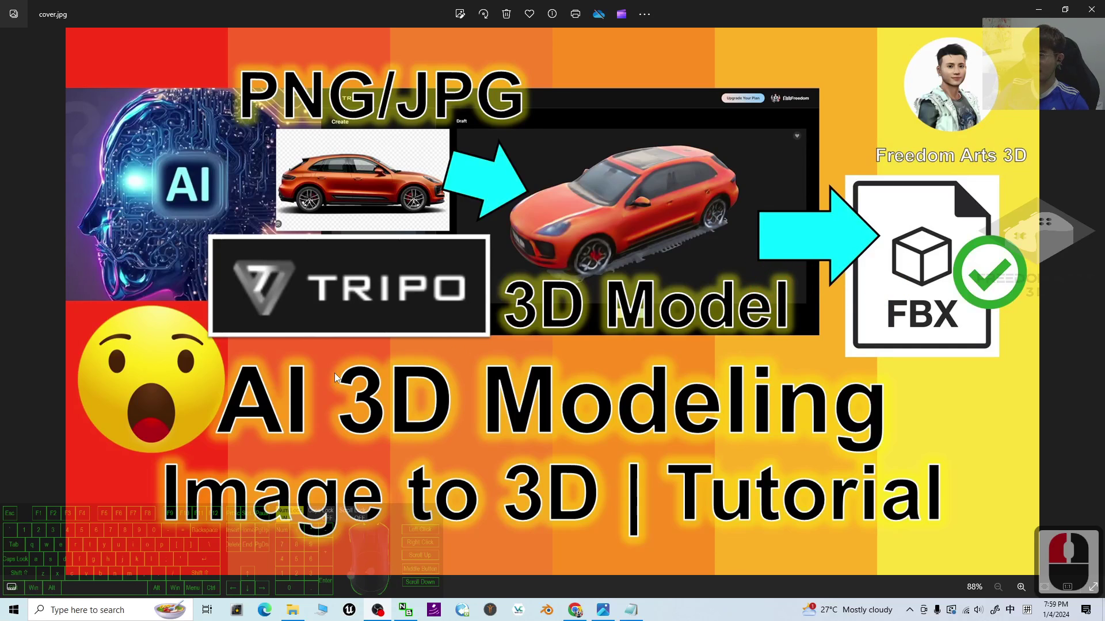
Leave the cover.jpg viewer and bring up the browser with Tripo AI's puppy draft
{"action": "left_click", "coordinate": [261, 412]}
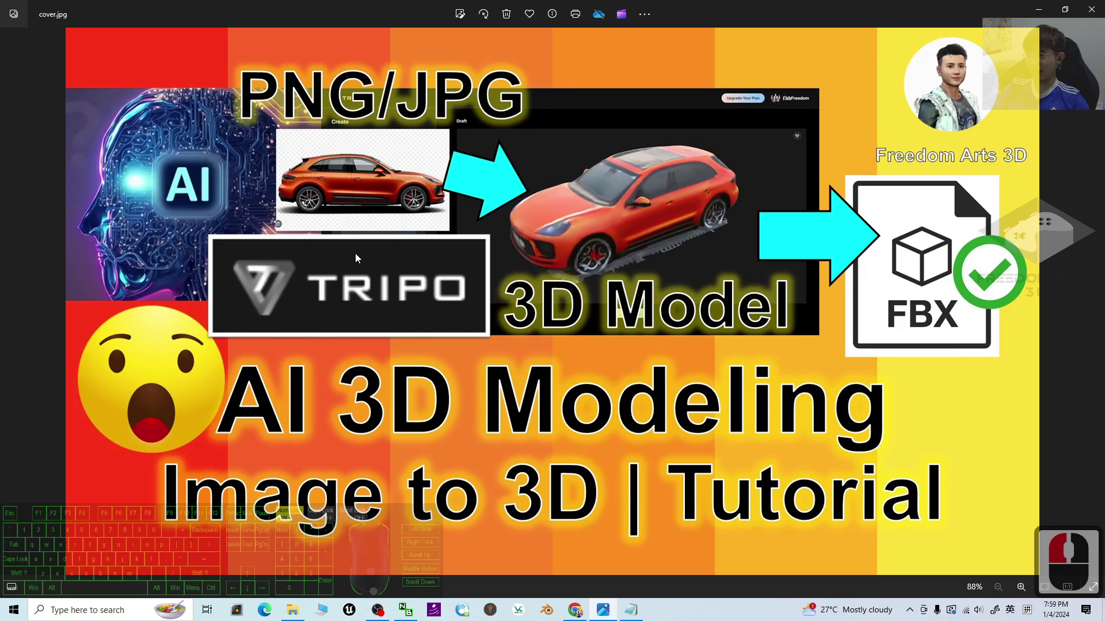
{"action": "left_click_drag", "start_coordinate": [266, 457], "coordinate": [236, 501]}
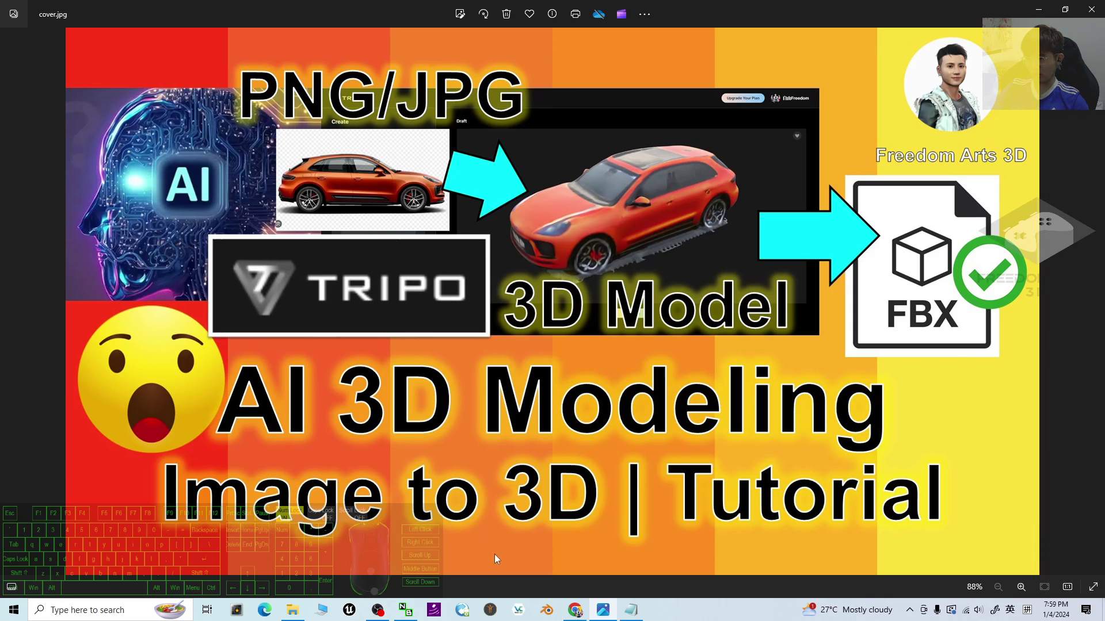
{"action": "double_click", "coordinate": [581, 614]}
{"action": "left_click_drag", "start_coordinate": [636, 473], "coordinate": [761, 302]}
Orbit the puppy draft model around several sides and back to its front
{"action": "left_click_drag", "start_coordinate": [792, 335], "coordinate": [773, 343]}
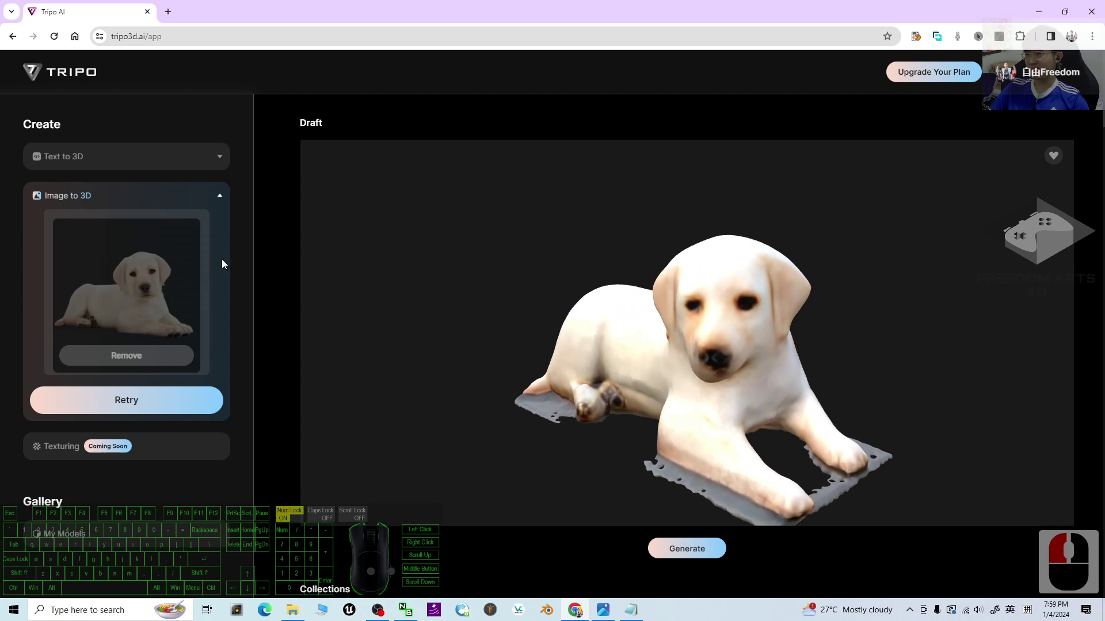
{"action": "left_click_drag", "start_coordinate": [243, 294], "coordinate": [100, 283]}
{"action": "left_click_drag", "start_coordinate": [603, 392], "coordinate": [812, 372]}
{"action": "left_click", "coordinate": [782, 377]}
{"action": "scroll", "scroll_direction": "down", "scroll_amount": 3}
{"action": "left_click_drag", "start_coordinate": [854, 386], "coordinate": [753, 381]}
{"action": "left_click_drag", "start_coordinate": [570, 388], "coordinate": [685, 388]}
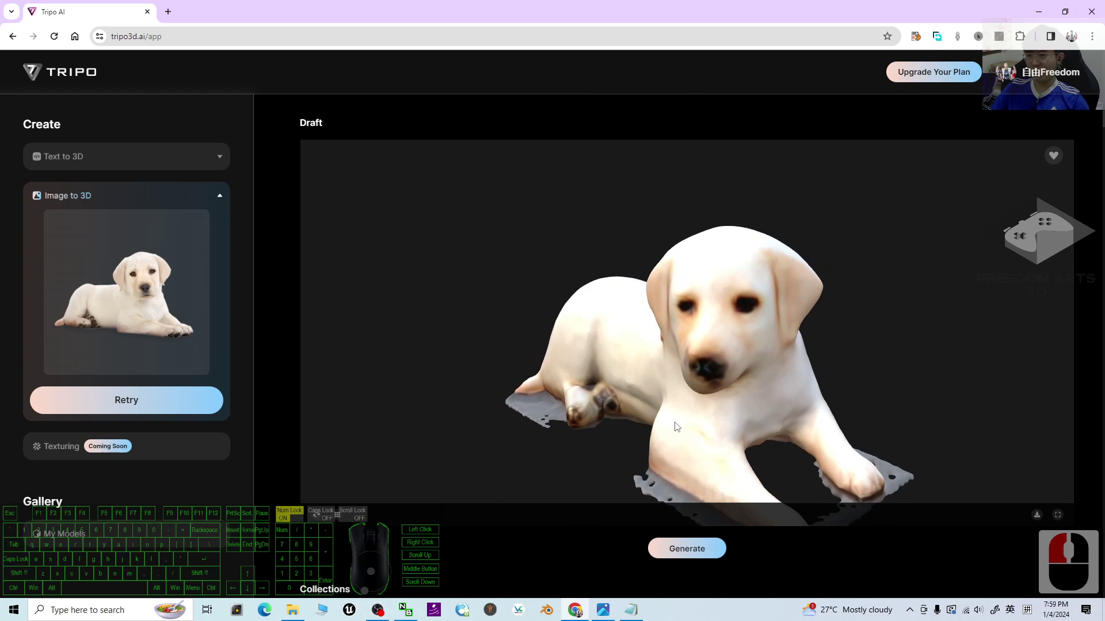
Return to the cover image in Photos, then switch toward the tripo3d.ai home page
{"action": "left_click", "coordinate": [607, 612]}
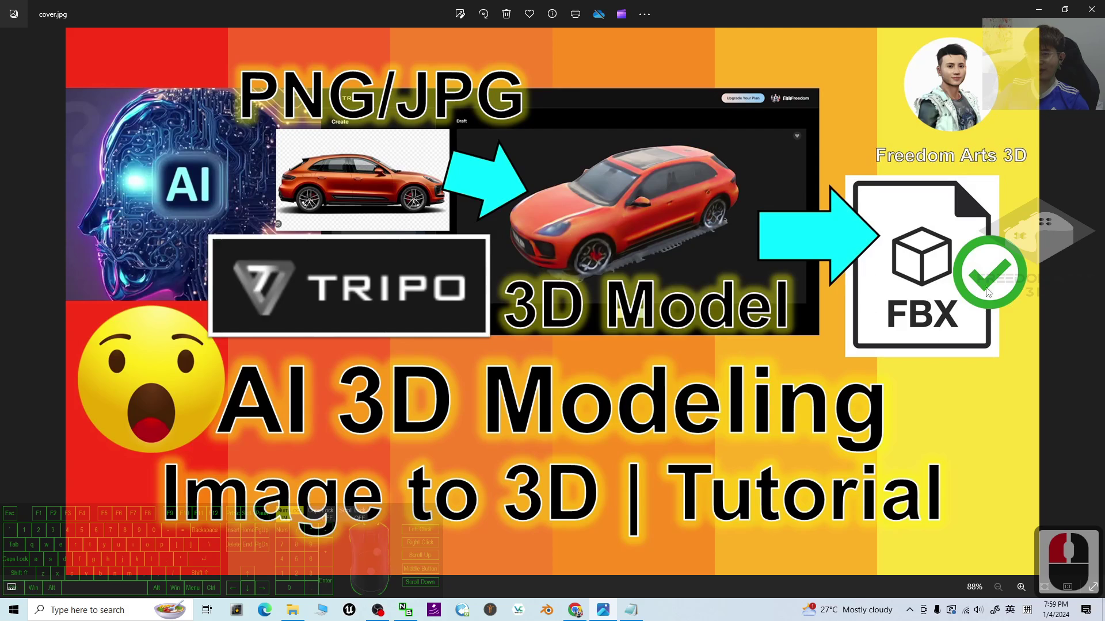
{"action": "left_click_drag", "start_coordinate": [907, 290], "coordinate": [611, 311]}
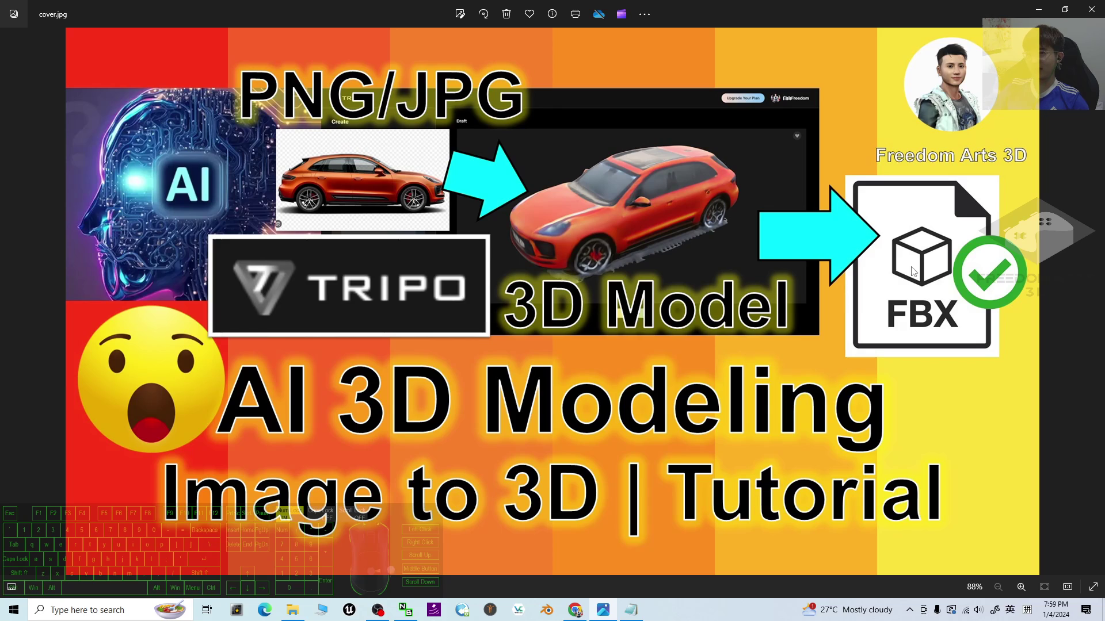
{"action": "left_click_drag", "start_coordinate": [965, 272], "coordinate": [850, 389]}
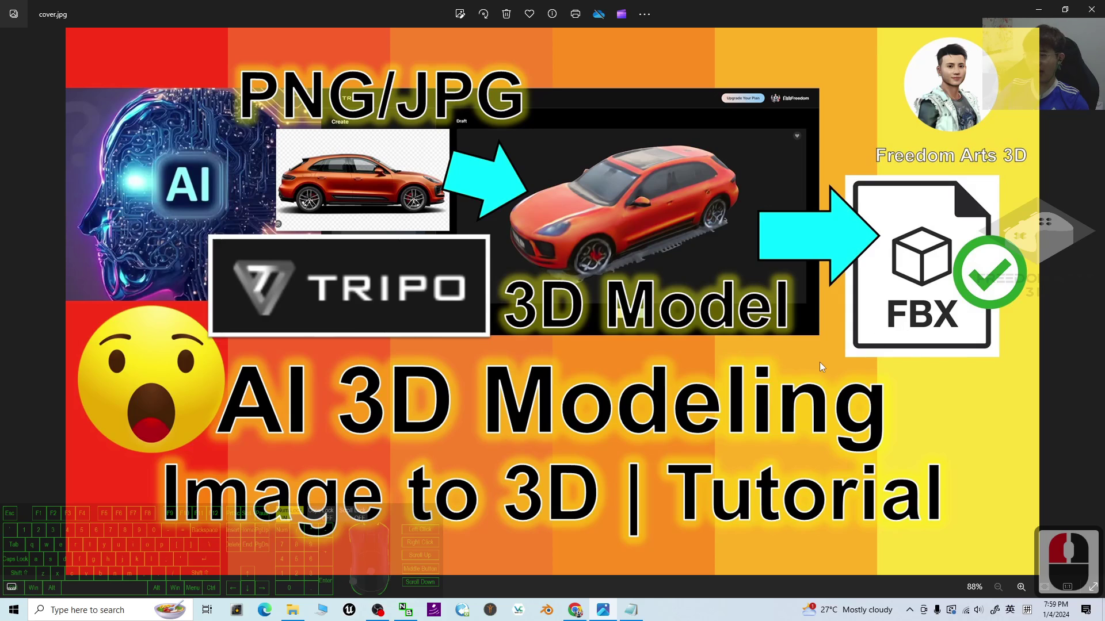
{"action": "left_click_drag", "start_coordinate": [579, 547], "coordinate": [637, 587]}
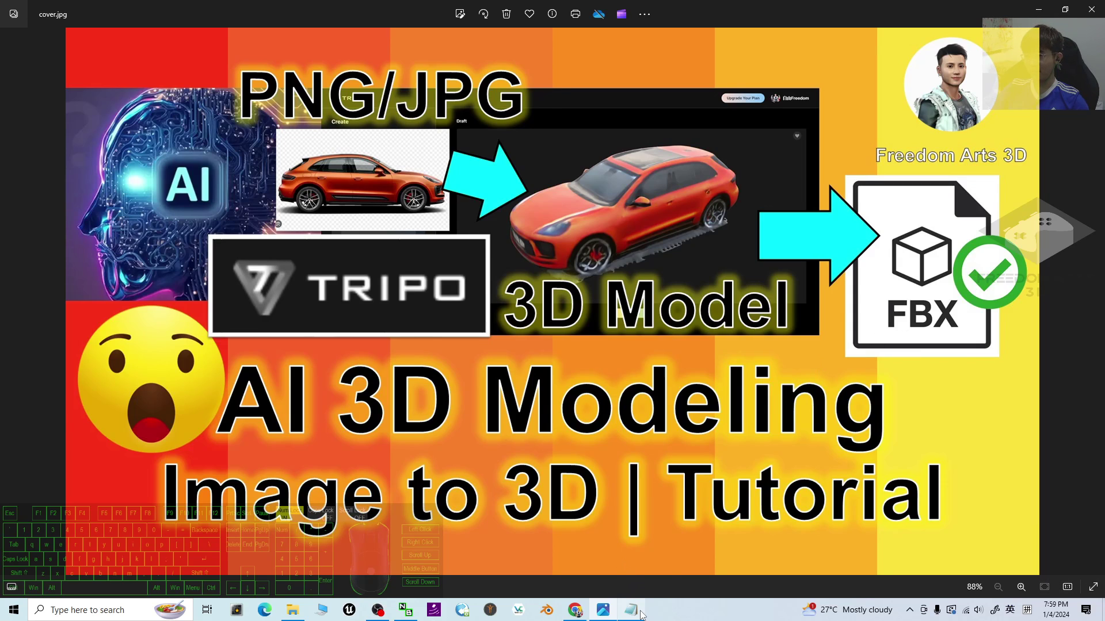
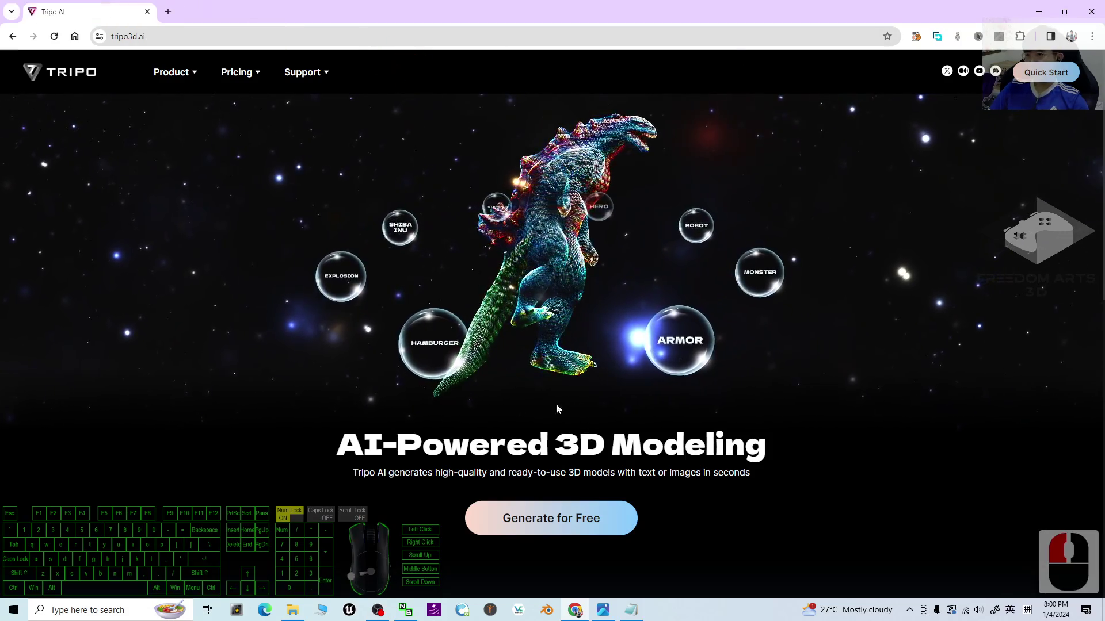
Start Quick Start on tripo3d.ai so the app workspace loads after sign-in
{"action": "left_click", "coordinate": [564, 521]}
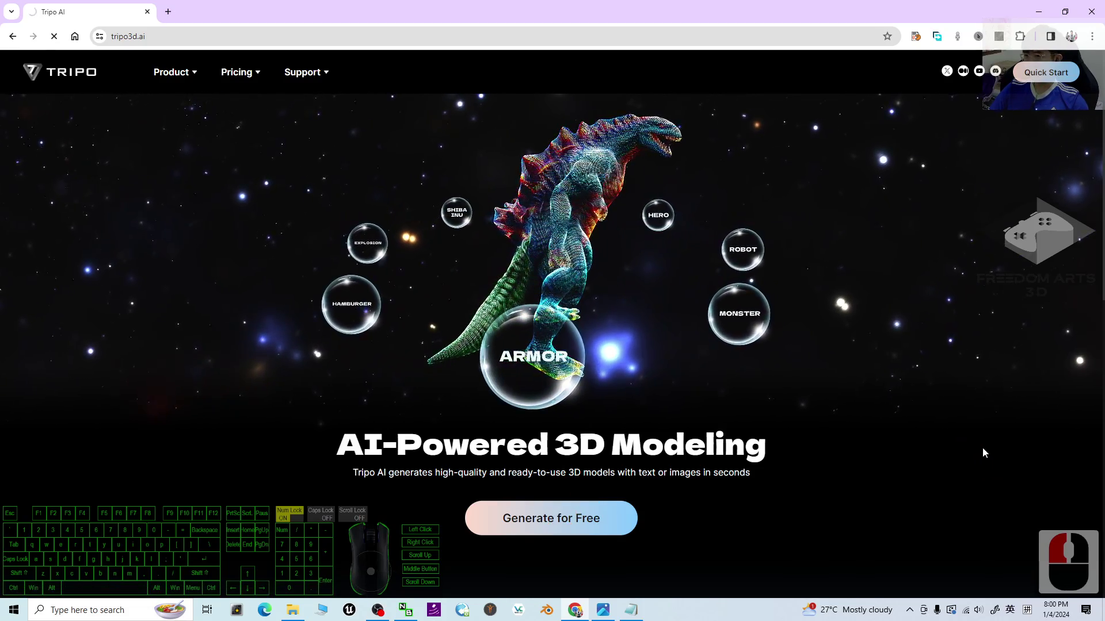
{"action": "left_click", "coordinate": [573, 534]}
{"action": "left_click_drag", "start_coordinate": [706, 481], "coordinate": [556, 304]}
{"action": "left_click_drag", "start_coordinate": [555, 307], "coordinate": [569, 337]}
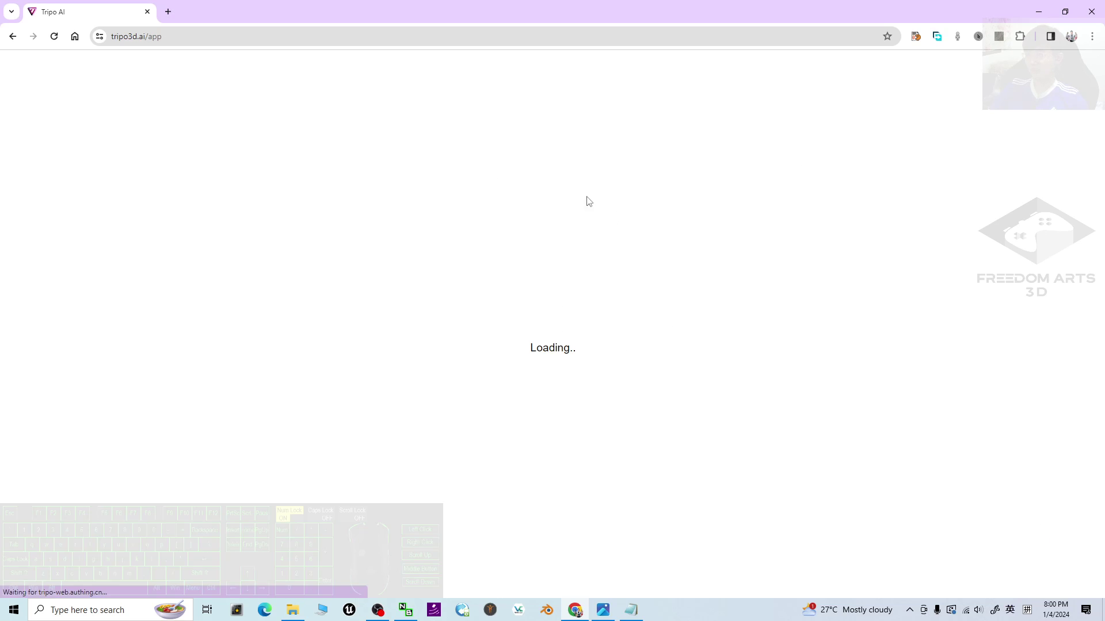
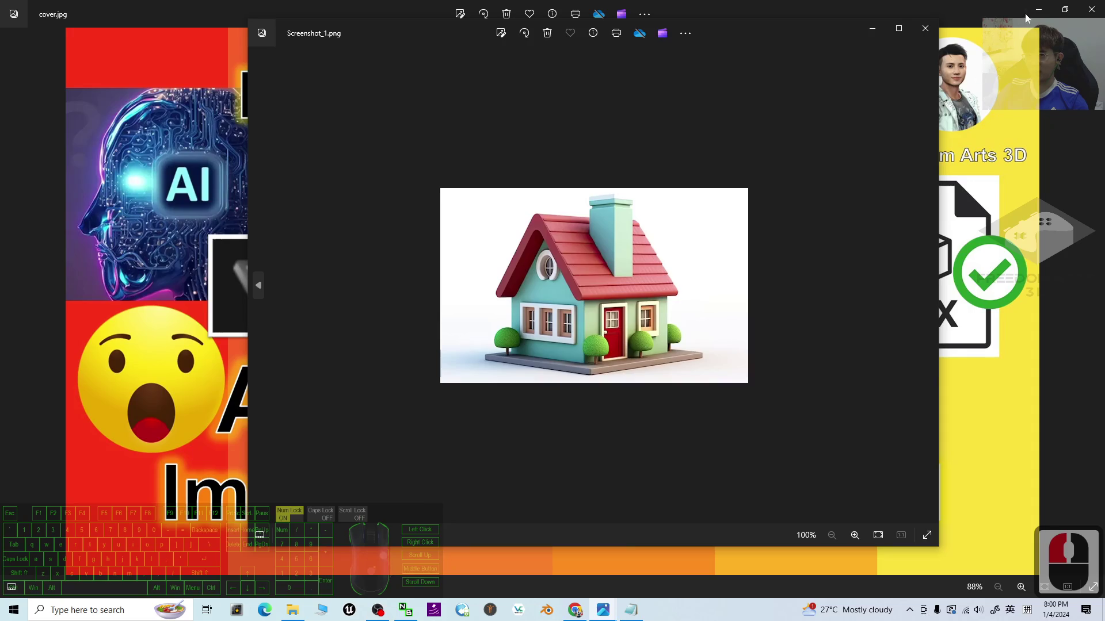
Advance from the house screenshot to the porsche-model (1).png photo
{"action": "left_click", "coordinate": [933, 30]}
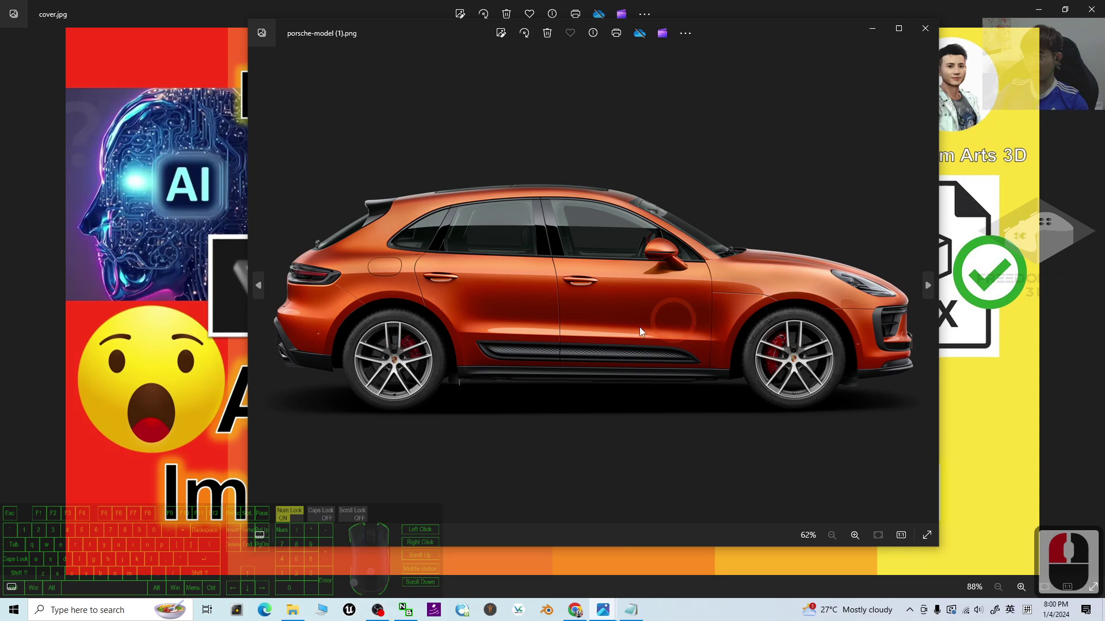
{"action": "left_click", "coordinate": [479, 257]}
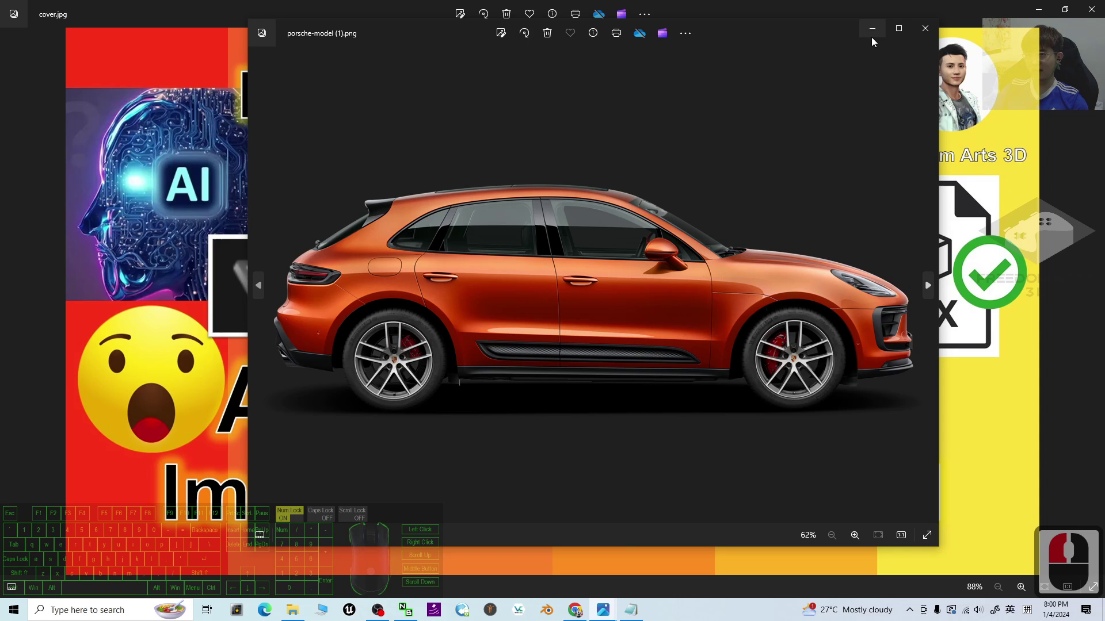
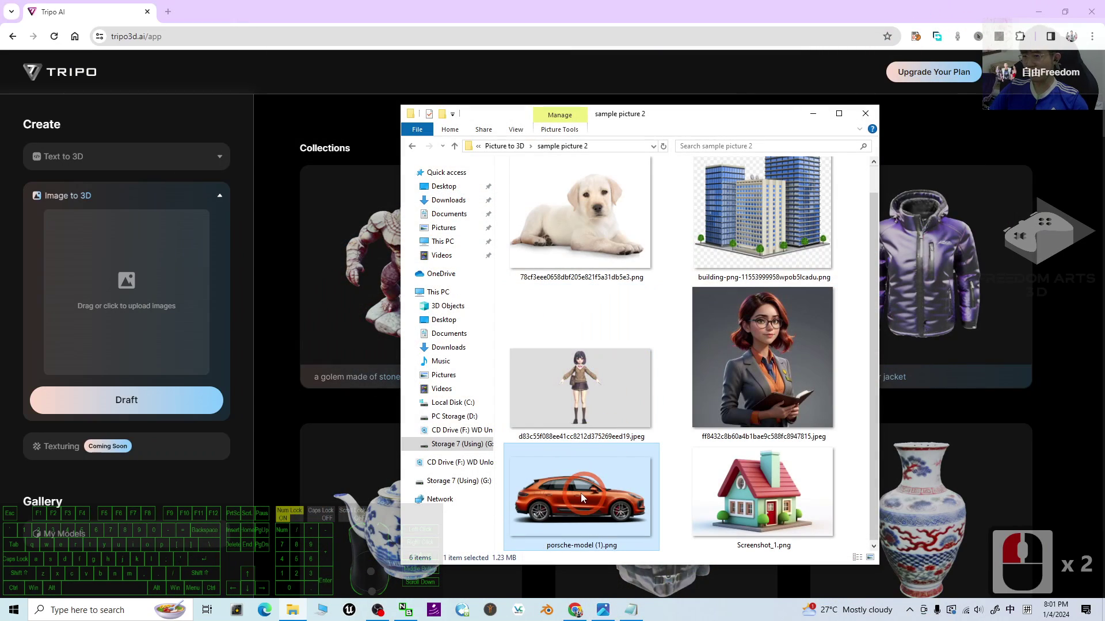
Upload the orange Porsche photo, generate a Draft 3D model and orbit it
{"action": "left_click", "coordinate": [600, 489]}
{"action": "left_click_drag", "start_coordinate": [565, 393], "coordinate": [562, 512]}
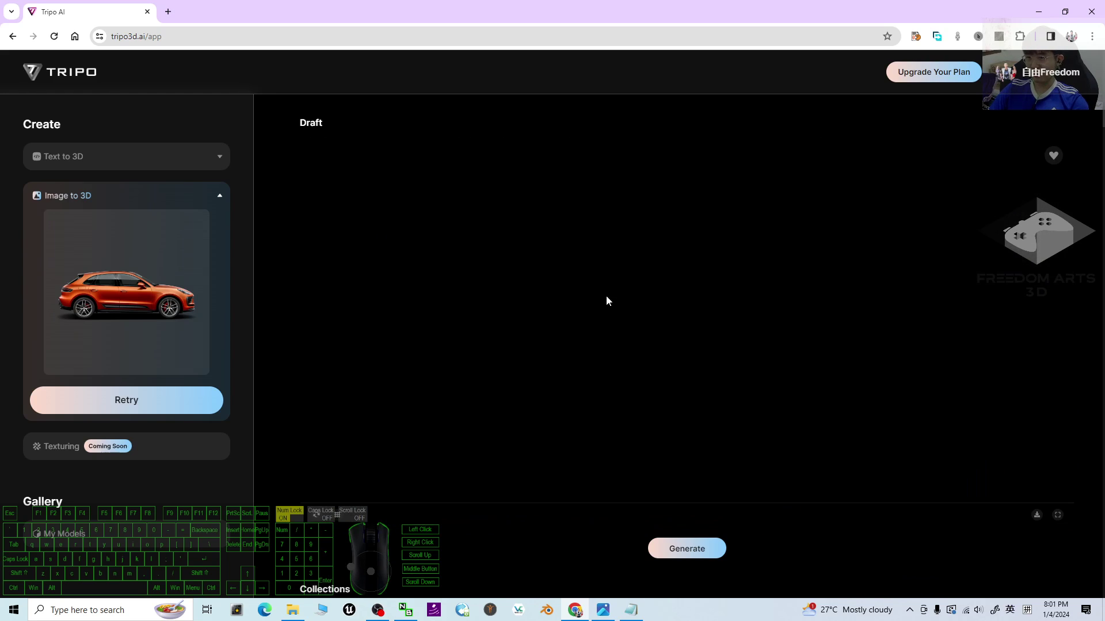
{"action": "left_click_drag", "start_coordinate": [849, 322], "coordinate": [812, 369]}
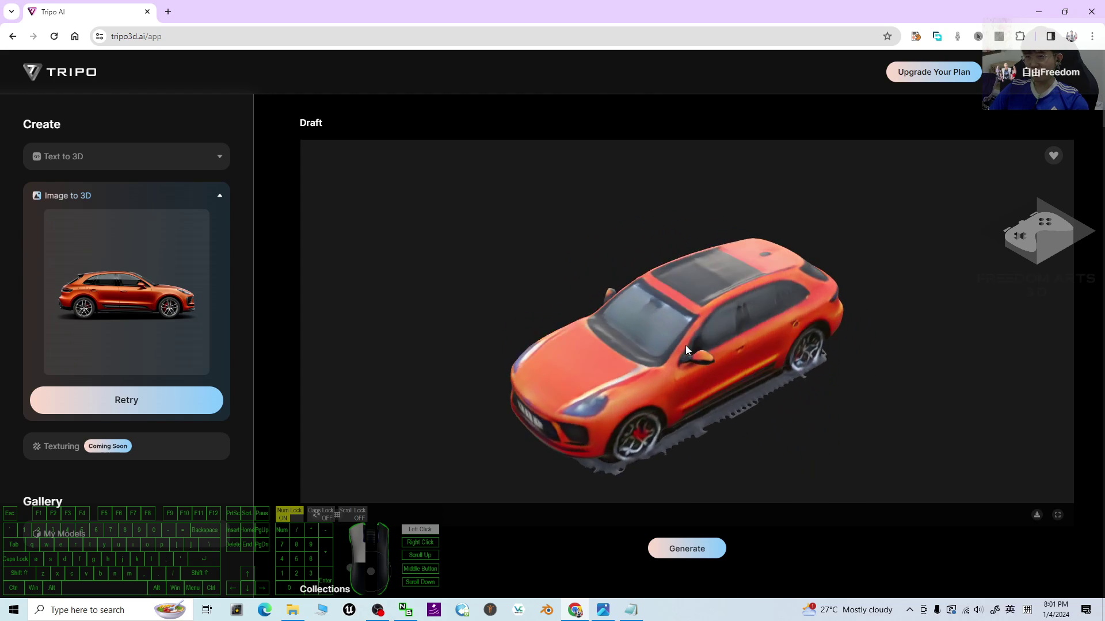
{"action": "left_click_drag", "start_coordinate": [765, 323], "coordinate": [807, 334]}
Show cover.jpg in Photos, then bring the Tripo car draft tab back
{"action": "double_click", "coordinate": [616, 612]}
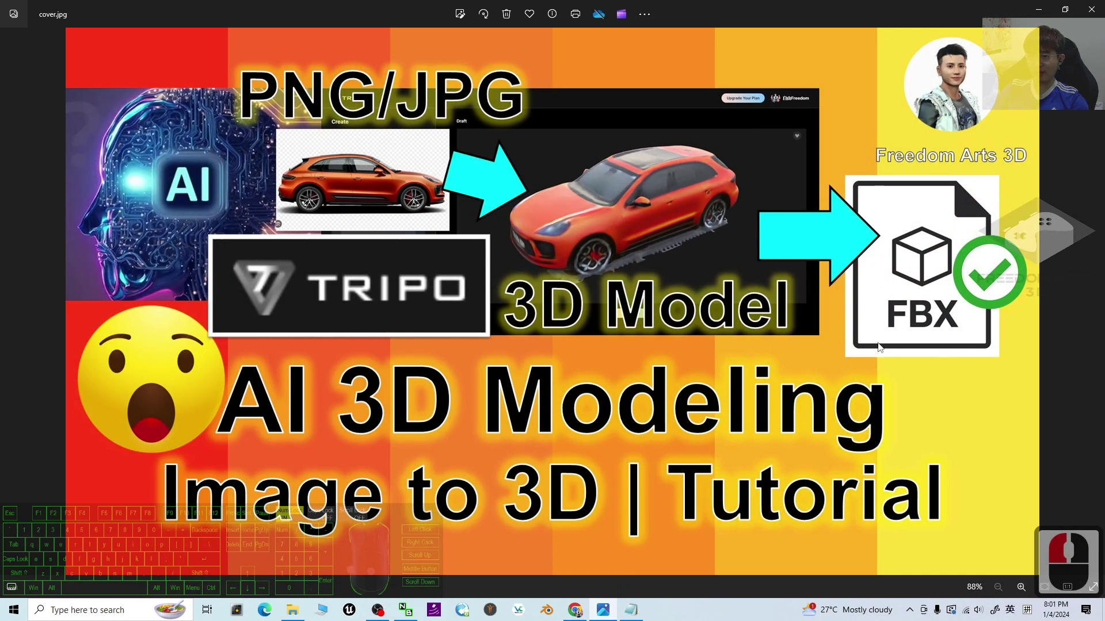
{"action": "left_click", "coordinate": [939, 284]}
{"action": "left_click", "coordinate": [925, 279]}
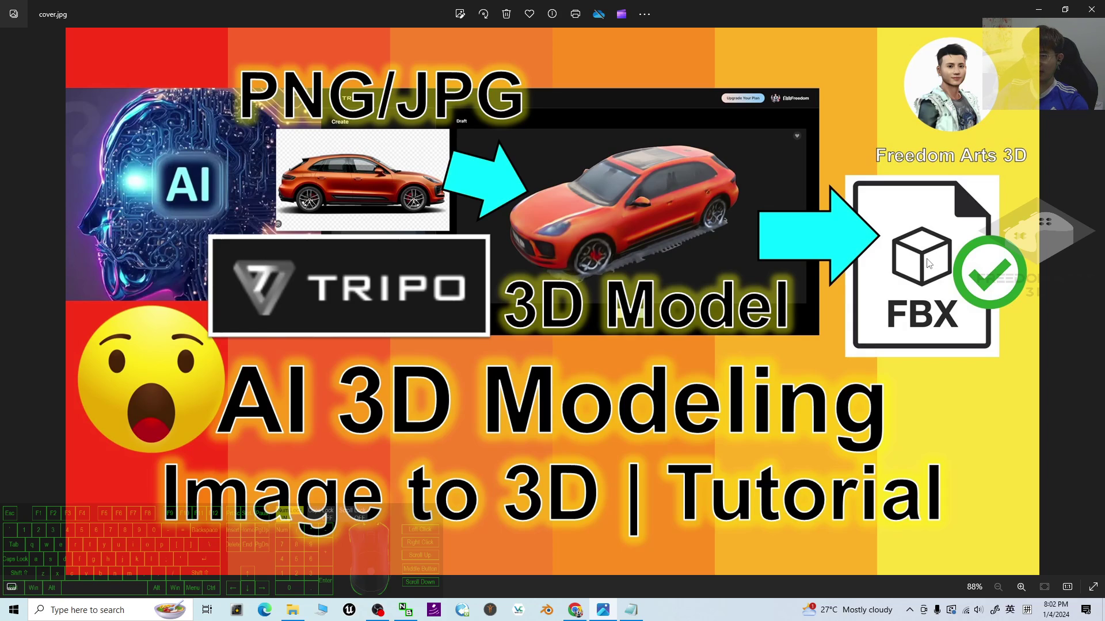
{"action": "left_click", "coordinate": [1040, 3]}
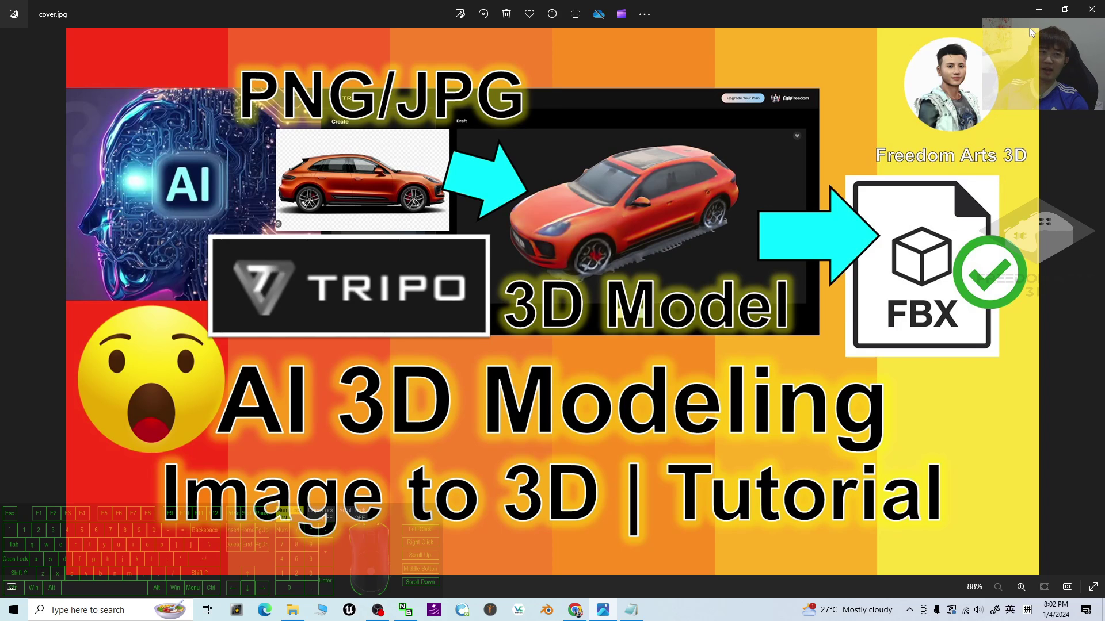
{"action": "left_click", "coordinate": [1042, 6]}
Download the Porsche draft as model.glb and locate it via Chrome's downloads list
{"action": "left_click", "coordinate": [1016, 28]}
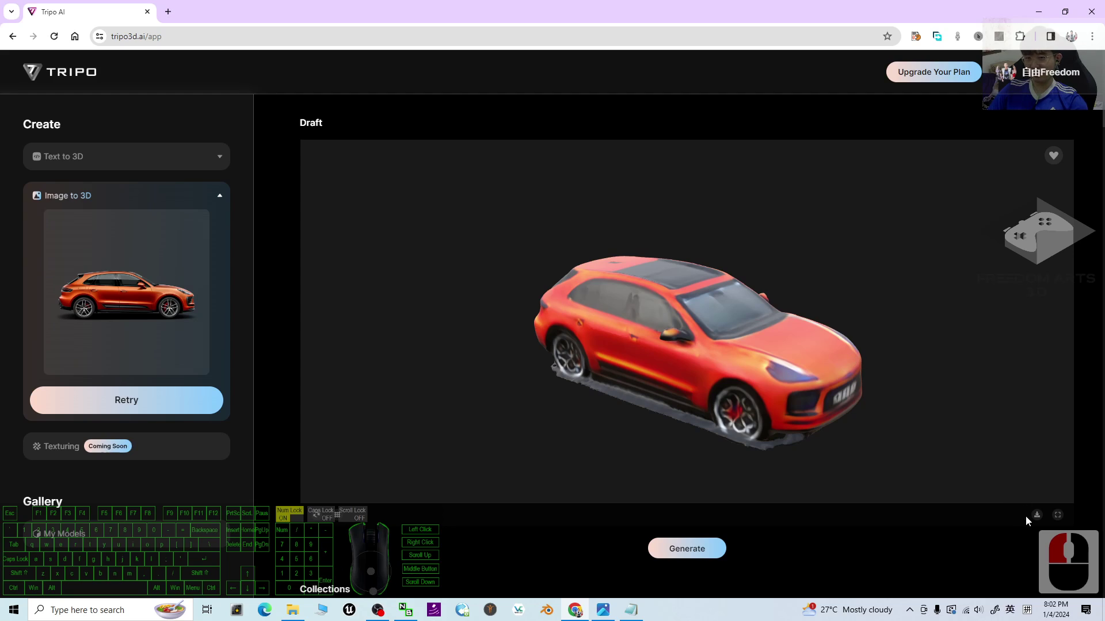
{"action": "left_click", "coordinate": [1041, 521]}
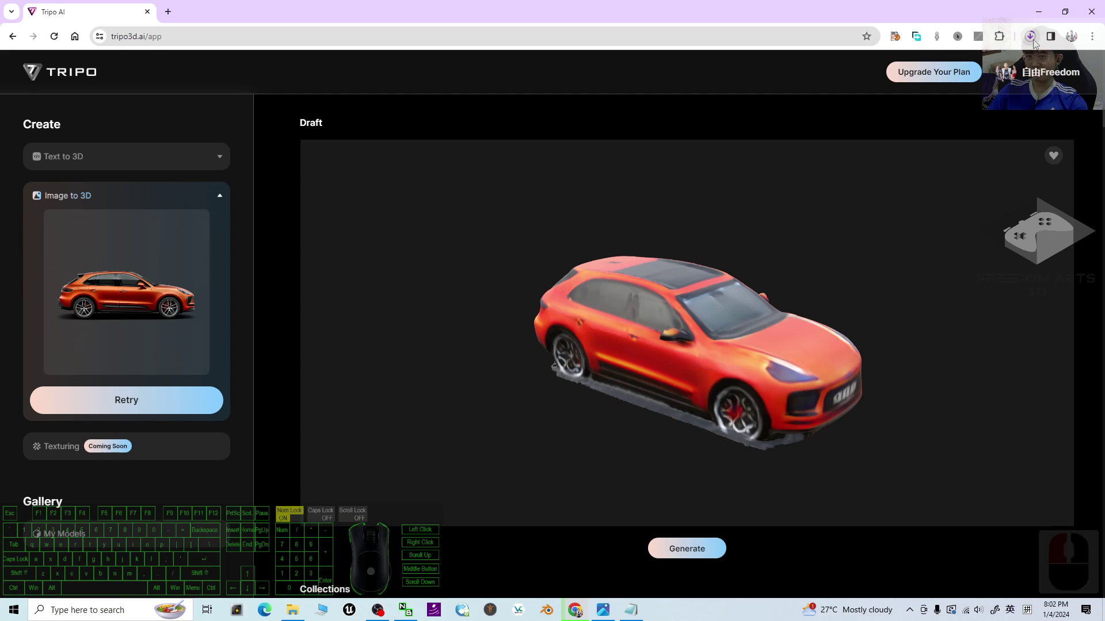
{"action": "middle_click", "coordinate": [1054, 65]}
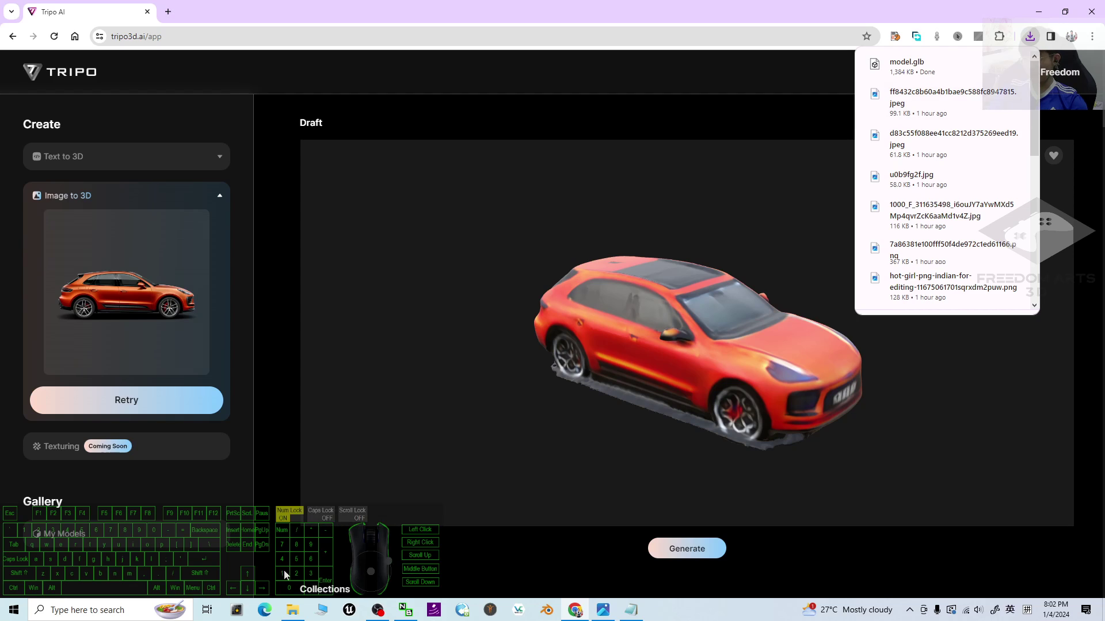
{"action": "right_click", "coordinate": [296, 613]}
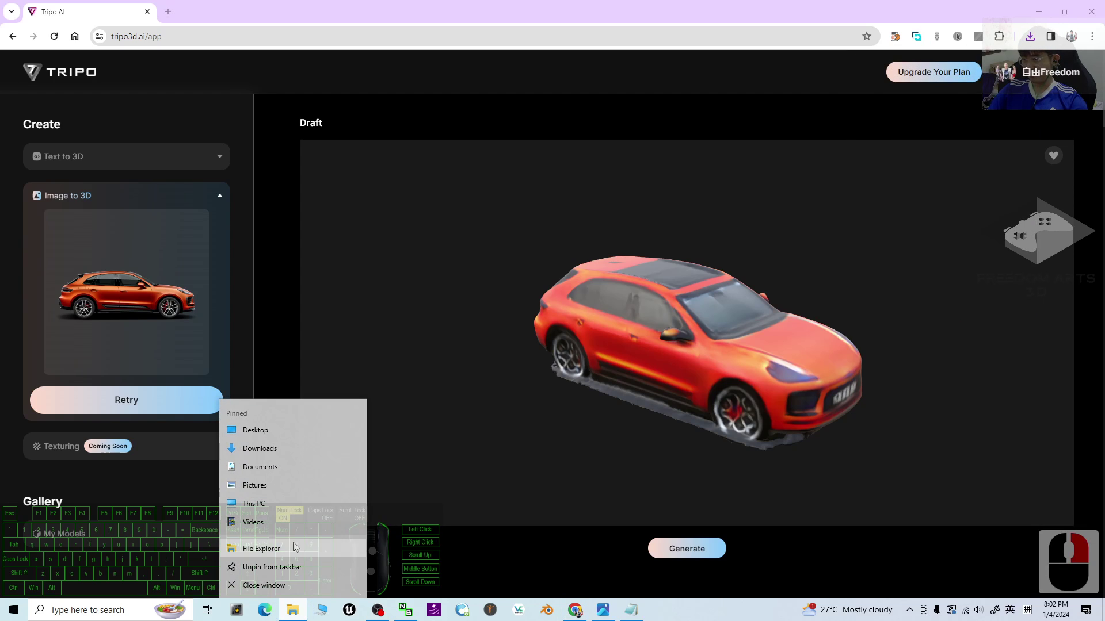
In Downloads, view model.glb in 3D Viewer to confirm the orange Porsche, then close it
{"action": "left_click", "coordinate": [276, 451]}
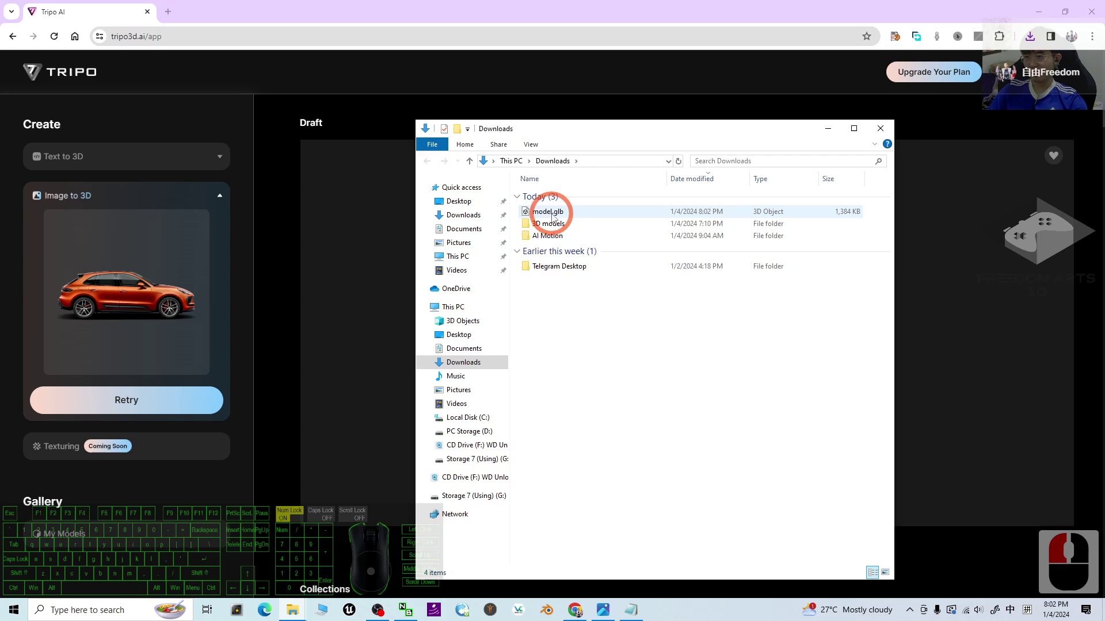
{"action": "left_click", "coordinate": [554, 216]}
{"action": "double_click", "coordinate": [547, 214]}
{"action": "left_click_drag", "start_coordinate": [250, 352], "coordinate": [547, 592]}
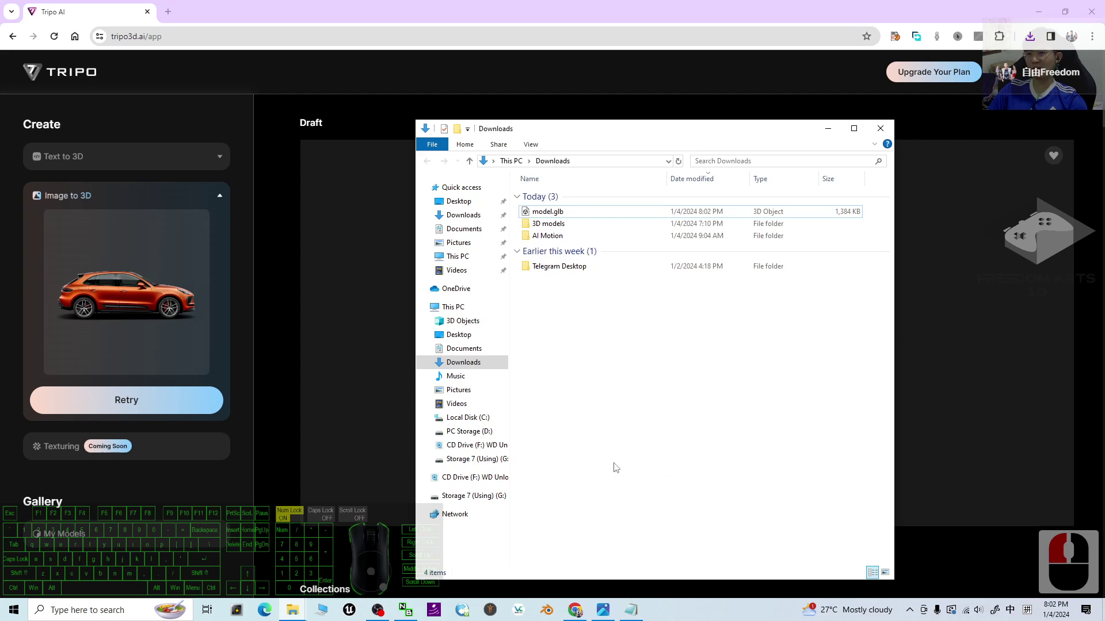
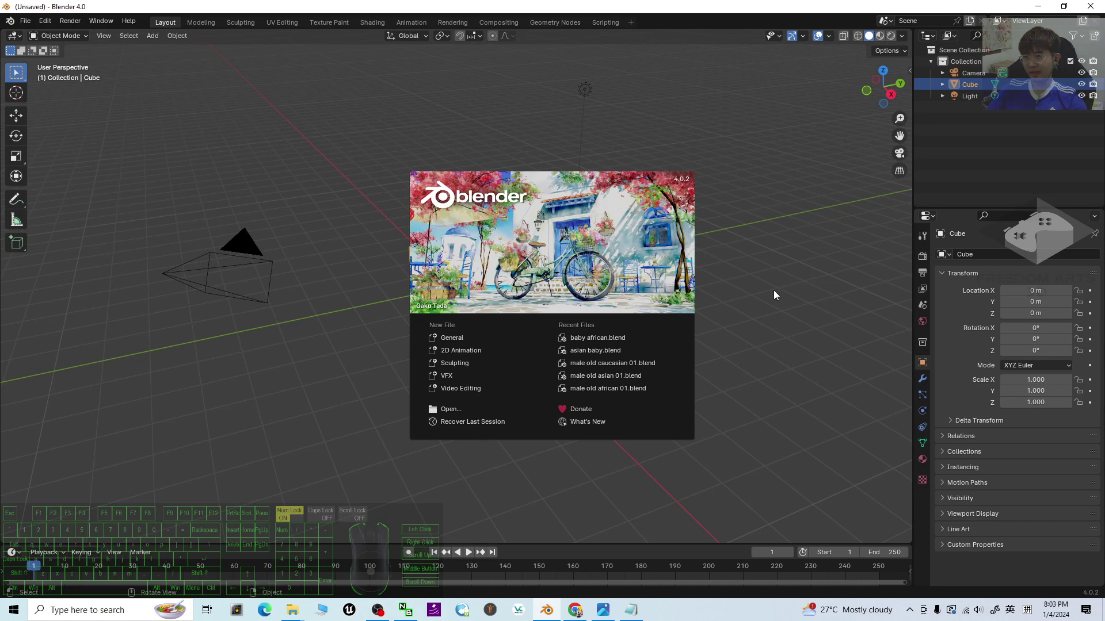
Dismiss Blender's splash and delete the default camera, cube and light
{"action": "left_click", "coordinate": [771, 303]}
{"action": "left_click_drag", "start_coordinate": [710, 349], "coordinate": [688, 358]}
{"action": "key", "text": "a"}
{"action": "middle_click", "coordinate": [612, 89]}
{"action": "key", "text": "Delete"}
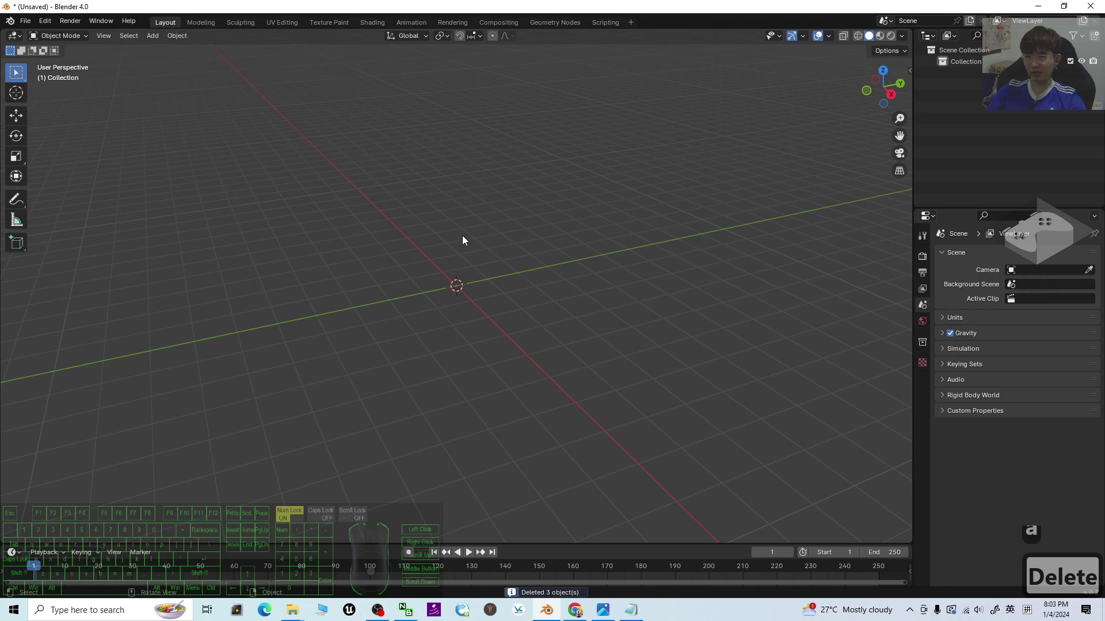
Bring up File > Import with glTF 2.0 highlighted among the formats
{"action": "left_click", "coordinate": [30, 24]}
{"action": "left_click_drag", "start_coordinate": [30, 23], "coordinate": [60, 197]}
{"action": "left_click", "coordinate": [58, 185]}
Import model.glb from Downloads via the glTF 2.0 importer so the orange car appears
{"action": "left_click_drag", "start_coordinate": [89, 190], "coordinate": [197, 315]}
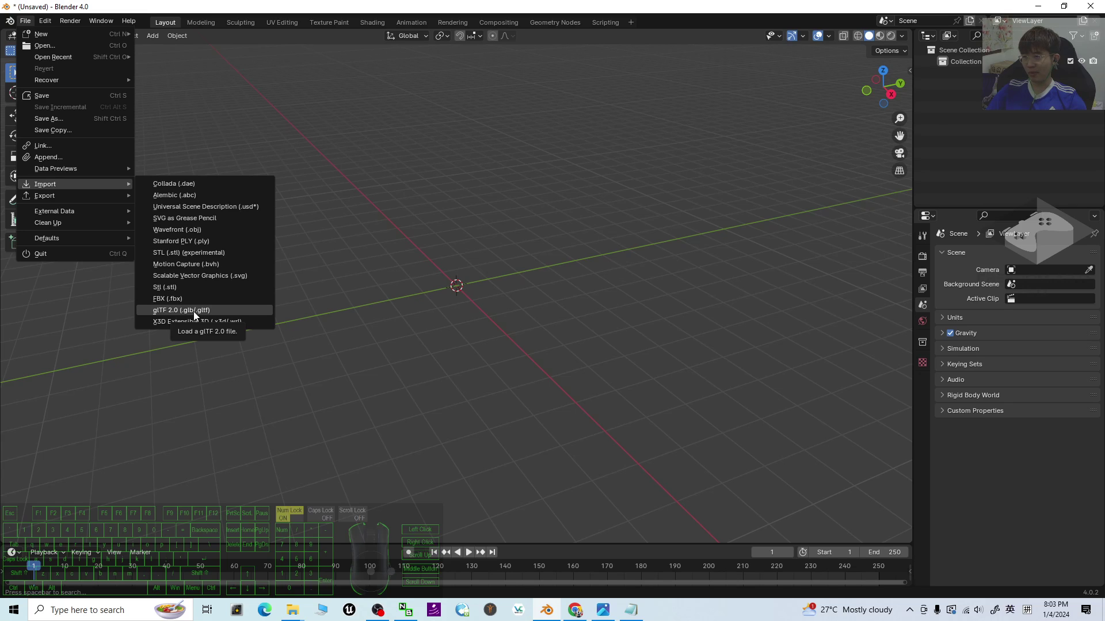
{"action": "double_click", "coordinate": [200, 315]}
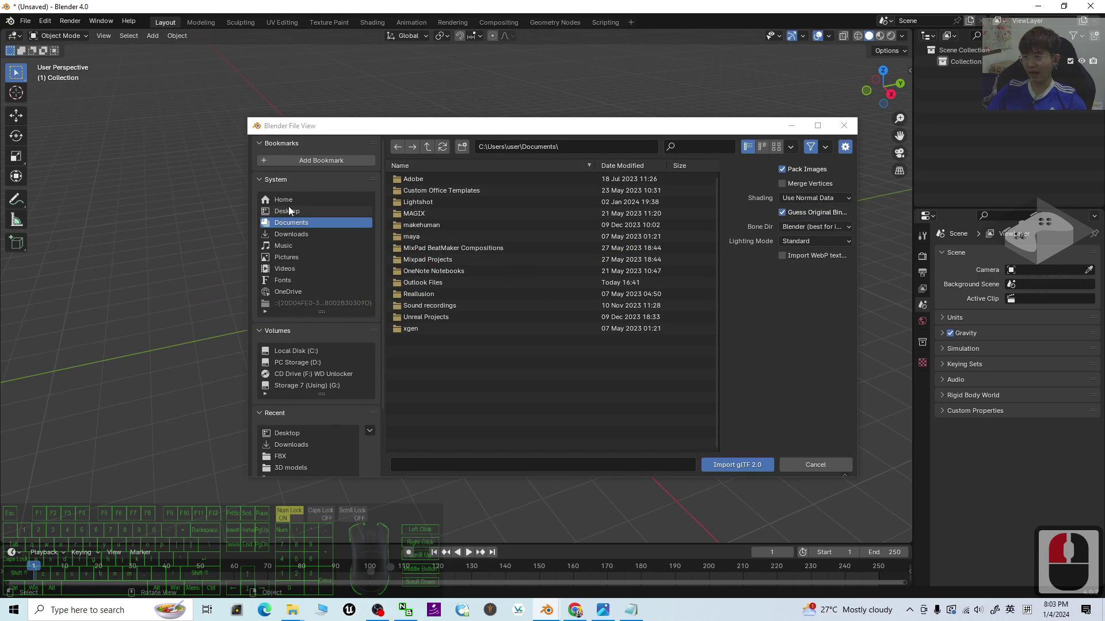
{"action": "left_click", "coordinate": [292, 237]}
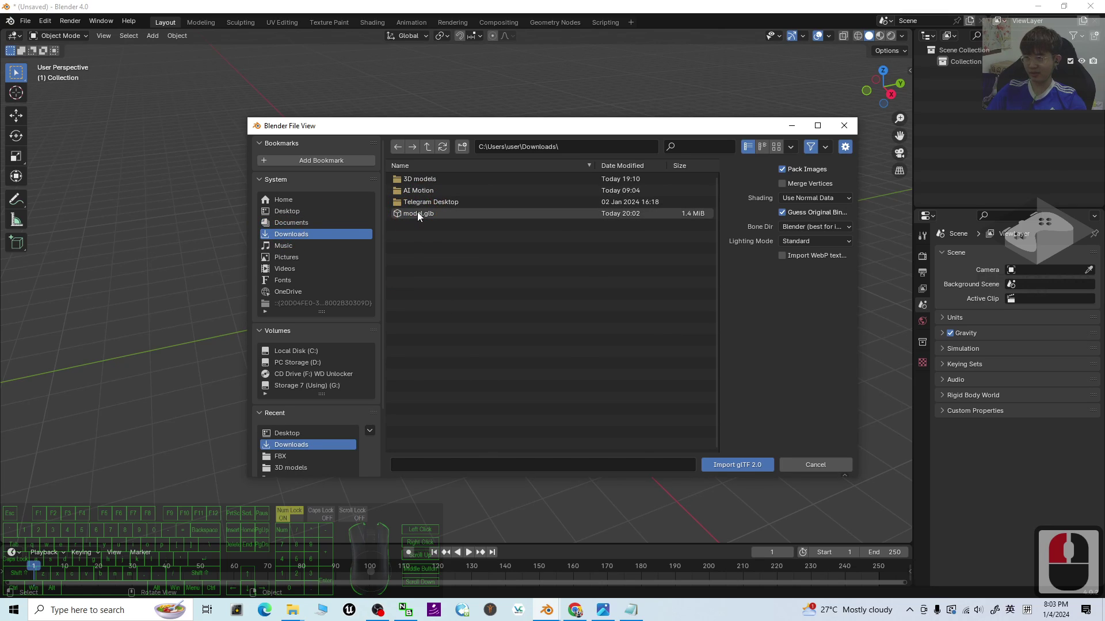
{"action": "double_click", "coordinate": [422, 216]}
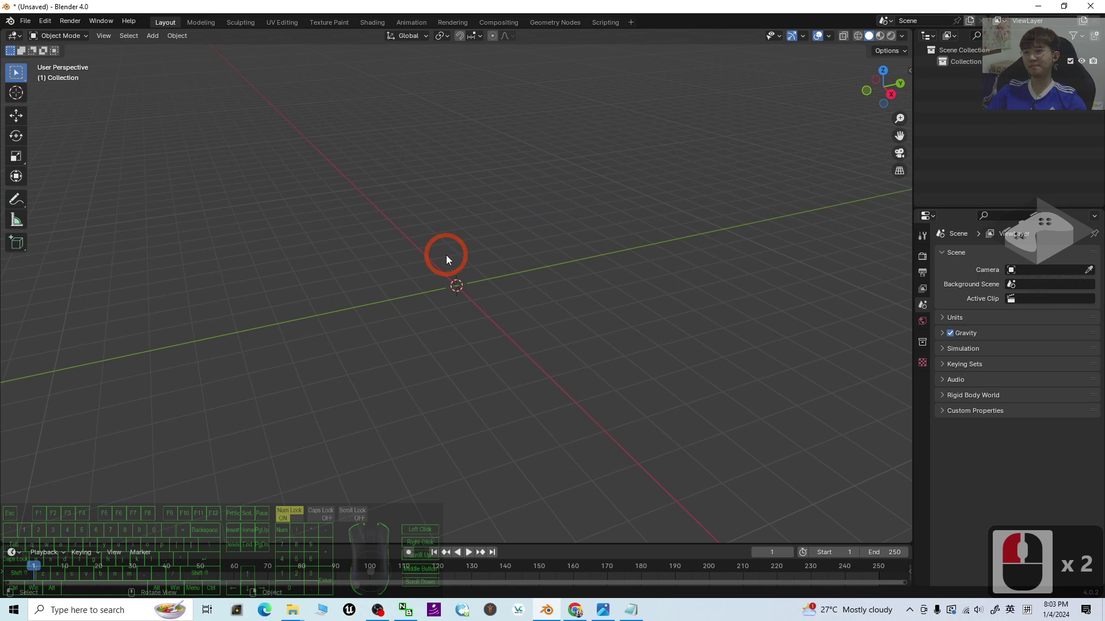
Orbit and zoom around the imported car to inspect it, ending on its front
{"action": "middle_click", "coordinate": [473, 271]}
{"action": "middle_click", "coordinate": [505, 289]}
{"action": "scroll", "scroll_direction": "up", "scroll_amount": 3}
{"action": "left_click_drag", "start_coordinate": [811, 172], "coordinate": [832, 141]}
{"action": "scroll", "scroll_direction": "up", "scroll_amount": 3}
{"action": "left_click", "coordinate": [883, 38]}
{"action": "left_click", "coordinate": [816, 97]}
{"action": "left_click", "coordinate": [690, 278]}
{"action": "left_click_drag", "start_coordinate": [689, 287], "coordinate": [575, 307]}
{"action": "left_click_drag", "start_coordinate": [575, 307], "coordinate": [425, 267]}
{"action": "middle_click", "coordinate": [546, 289]}
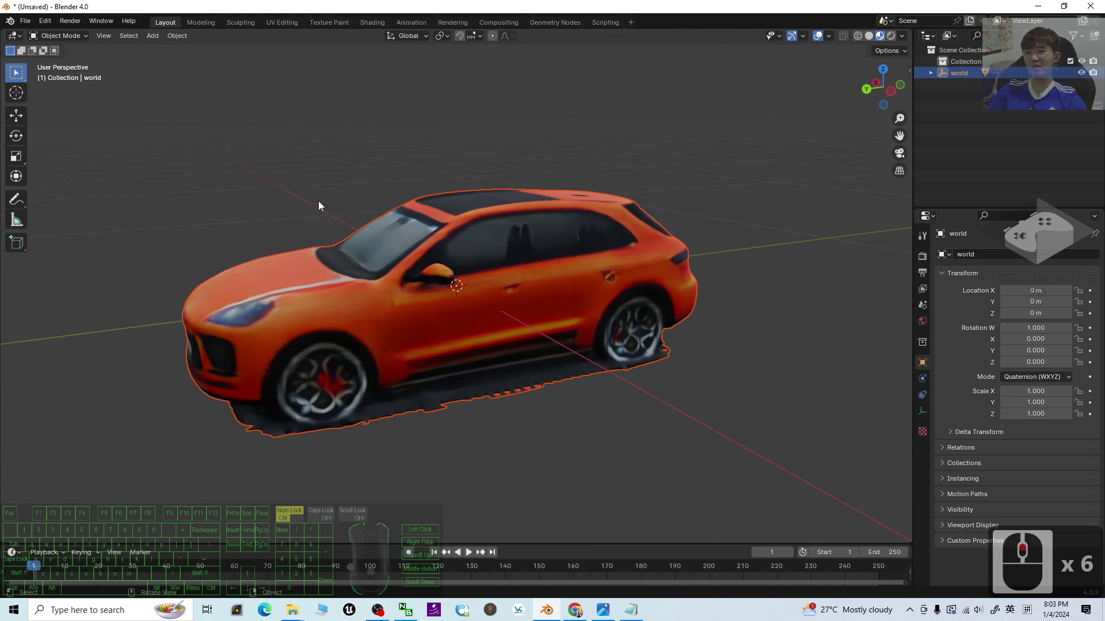
{"action": "middle_click", "coordinate": [359, 345]}
{"action": "scroll", "scroll_direction": "up", "scroll_amount": 3}
{"action": "left_click_drag", "start_coordinate": [433, 364], "coordinate": [544, 362]}
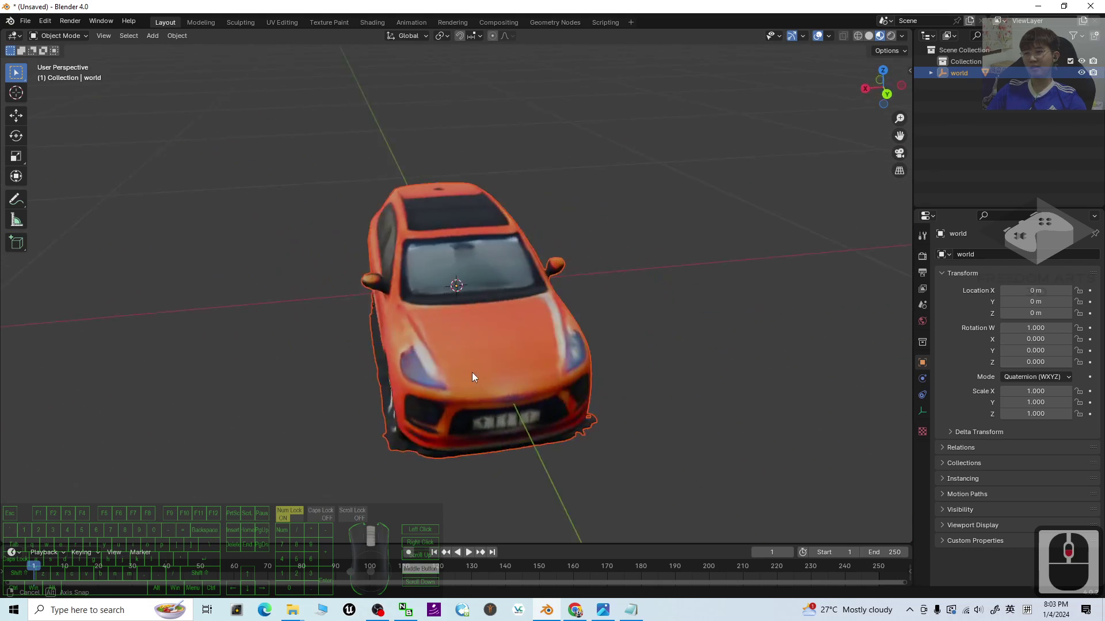
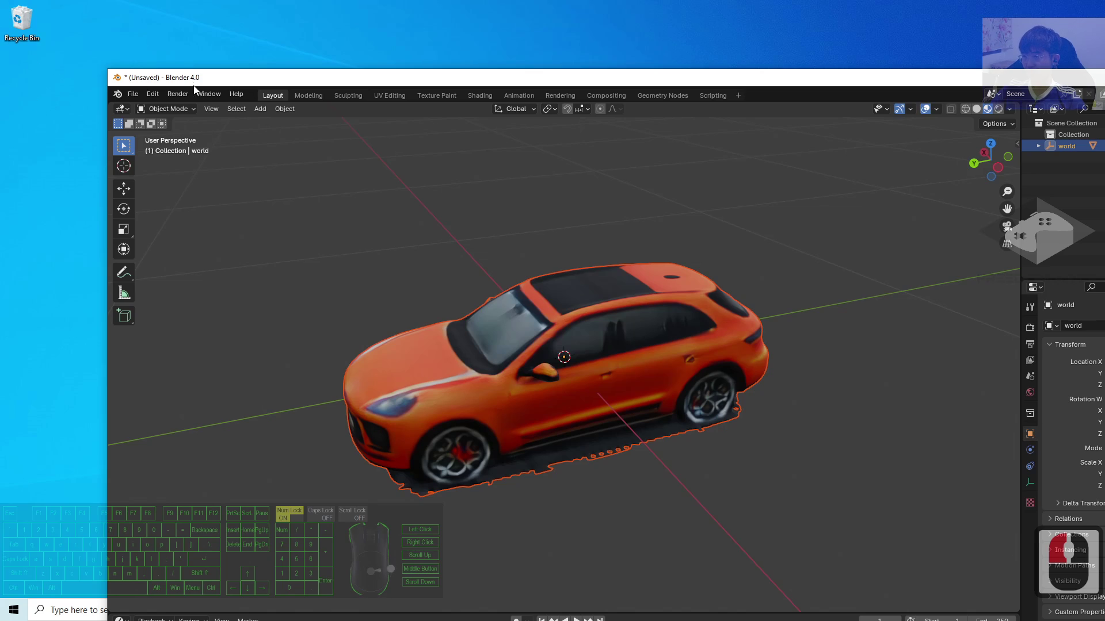
Start an FBX export and bring the export window into view
{"action": "left_click", "coordinate": [140, 95]}
{"action": "left_click", "coordinate": [163, 271]}
{"action": "left_click", "coordinate": [311, 379]}
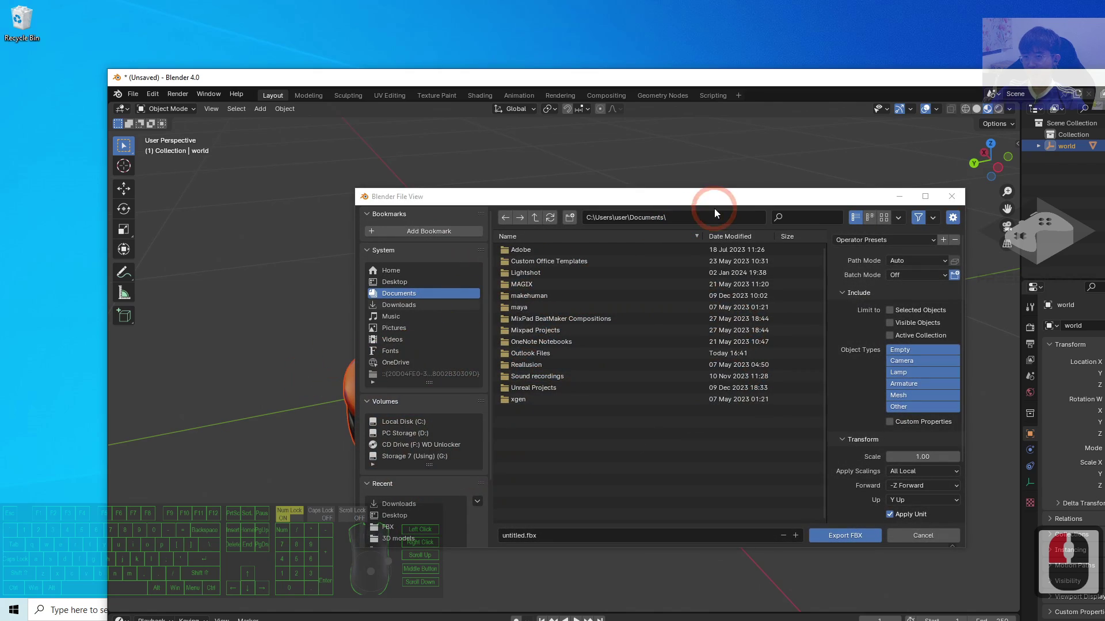
{"action": "left_click_drag", "start_coordinate": [442, 219], "coordinate": [389, 327]}
{"action": "left_click", "coordinate": [351, 200]}
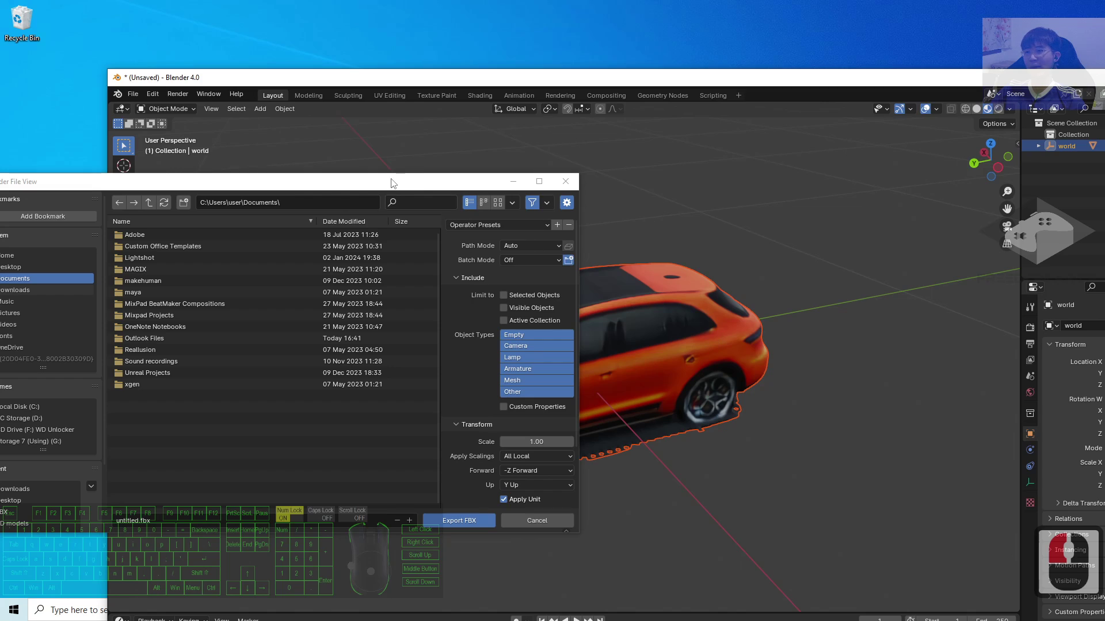
{"action": "left_click_drag", "start_coordinate": [394, 188], "coordinate": [496, 221]}
{"action": "left_click_drag", "start_coordinate": [573, 180], "coordinate": [586, 166]}
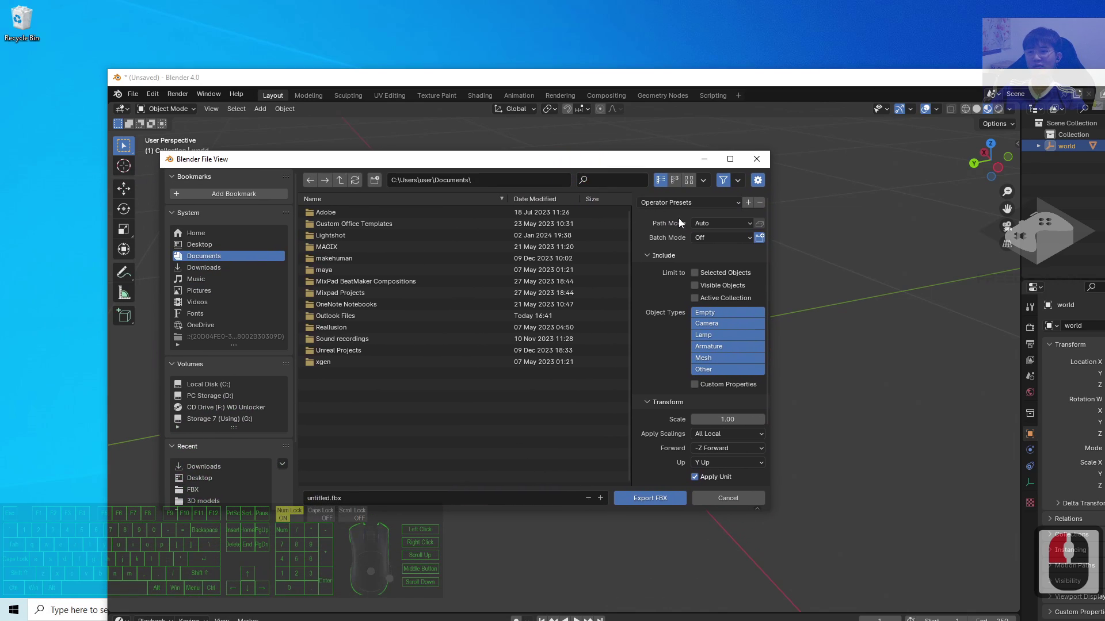
Set texture Path Mode to Copy with Embed Textures enabled
{"action": "left_click", "coordinate": [720, 226]}
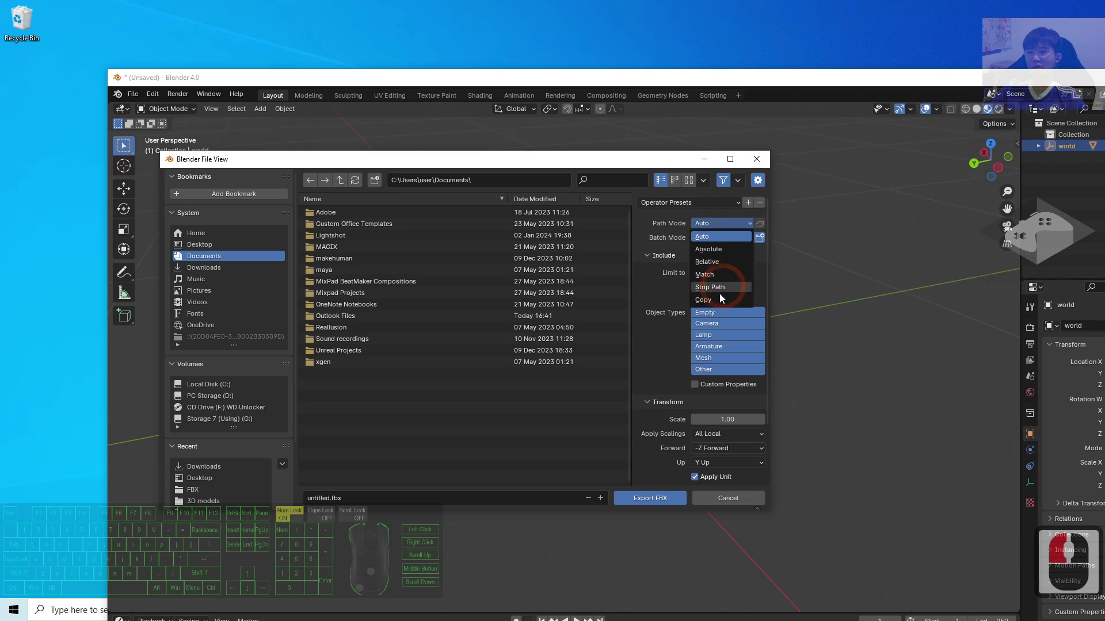
{"action": "left_click", "coordinate": [719, 306]}
{"action": "scroll", "scroll_direction": "down", "scroll_amount": 3}
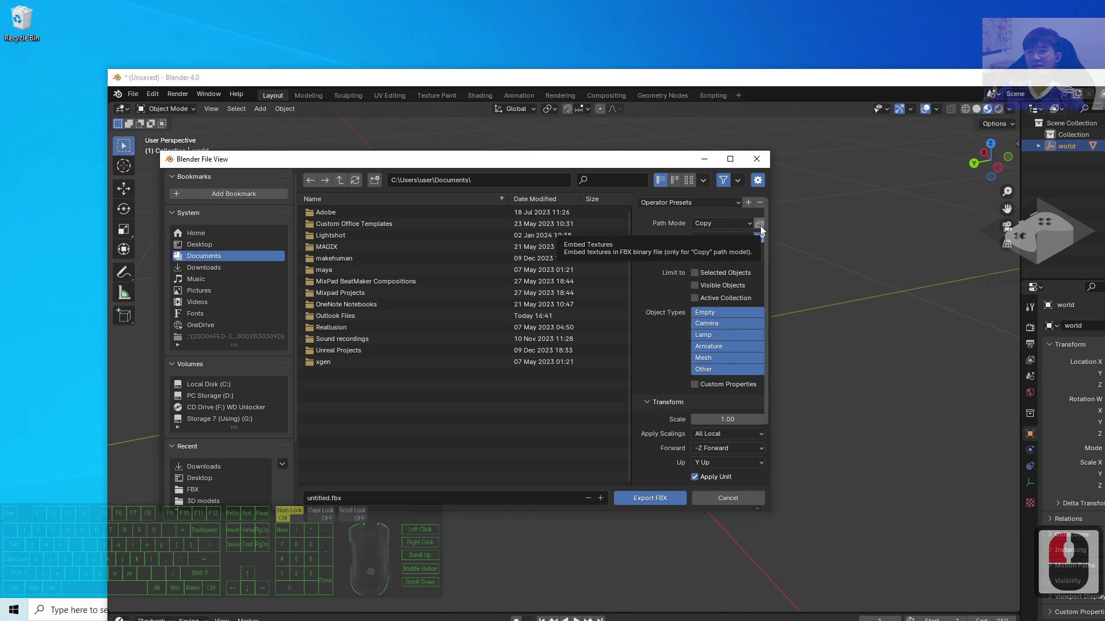
{"action": "left_click", "coordinate": [763, 229]}
{"action": "scroll", "scroll_direction": "down", "scroll_amount": 3}
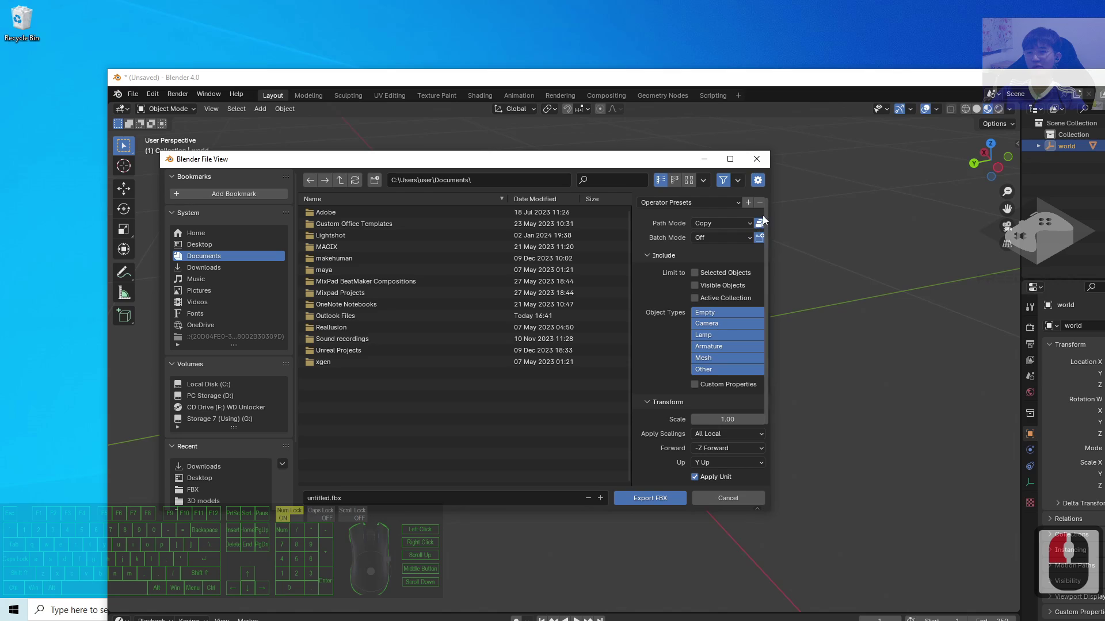
{"action": "left_click_drag", "start_coordinate": [473, 331], "coordinate": [392, 362]}
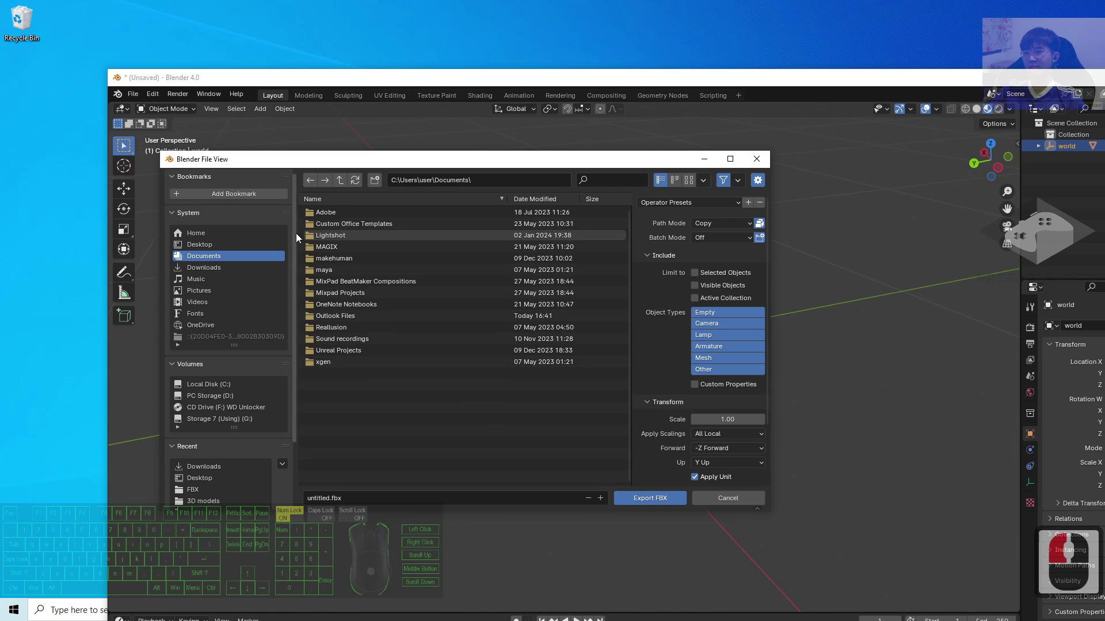
Save the export to the Desktop as red car.fbx
{"action": "left_click", "coordinate": [197, 248]}
{"action": "left_click", "coordinate": [344, 500]}
{"action": "type", "text": "red"}
{"action": "key", "text": "BackSpace"}
{"action": "key", "text": "BackSpace"}
{"action": "type", "text": "reded car"}
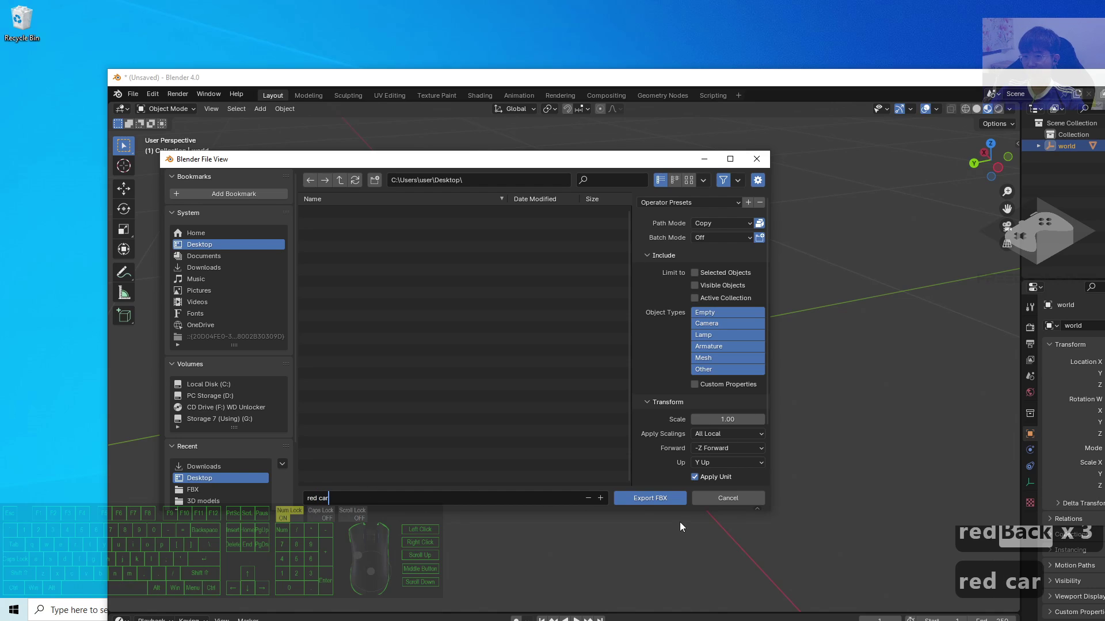
{"action": "left_click", "coordinate": [673, 505]}
{"action": "left_click", "coordinate": [673, 505]}
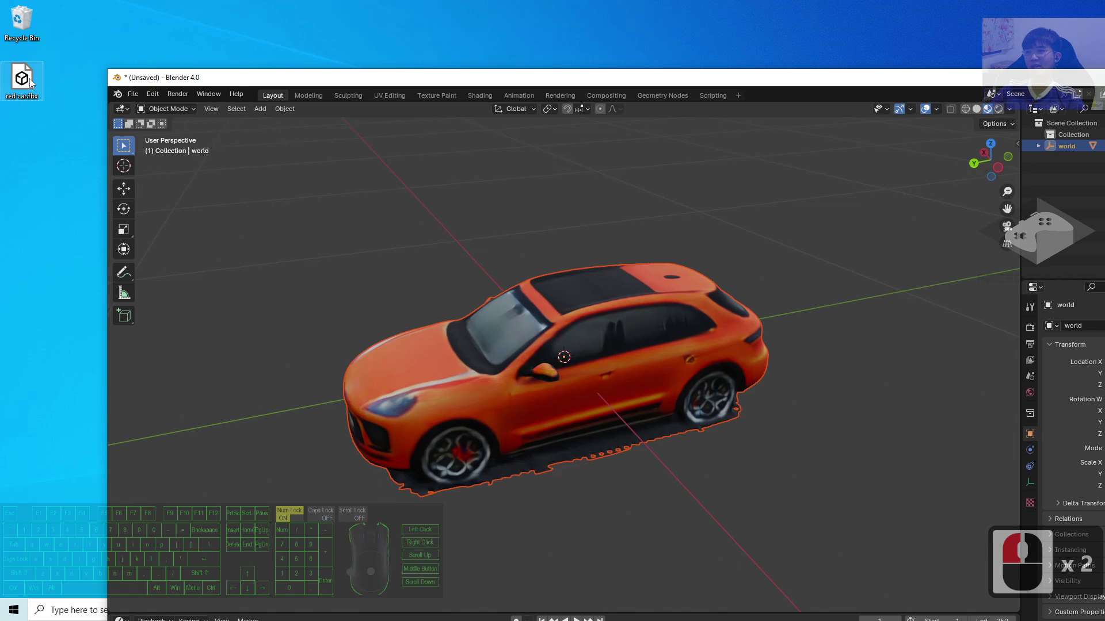
Close Blender and open red car.fbx from the desktop in 3D Viewer, turning the textured car
{"action": "left_click_drag", "start_coordinate": [812, 84], "coordinate": [758, 3]}
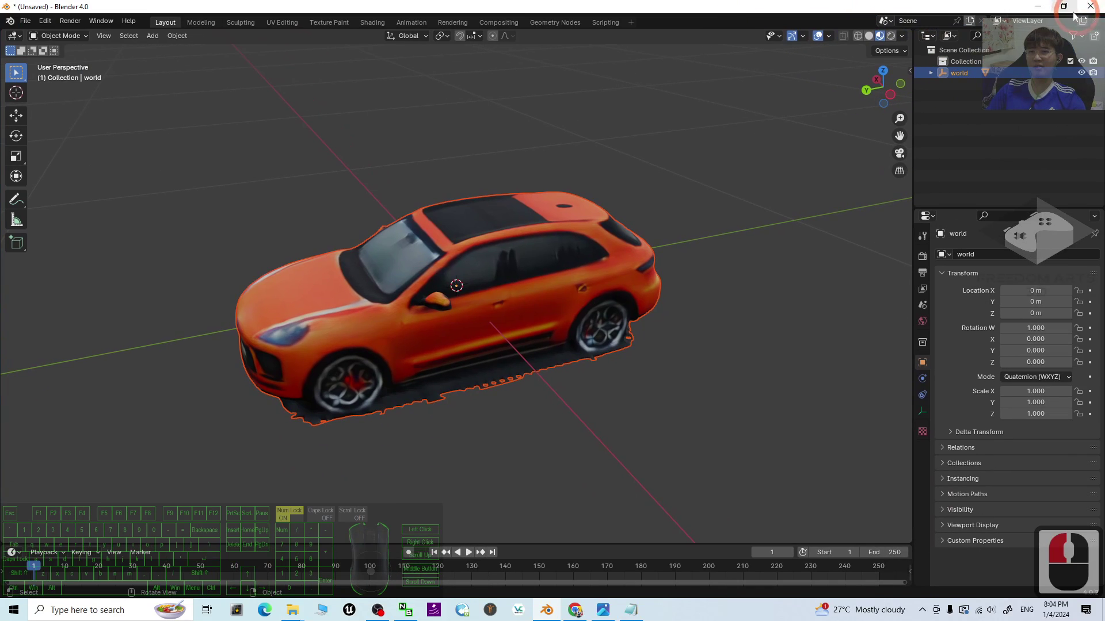
{"action": "left_click", "coordinate": [1040, 3]}
{"action": "double_click", "coordinate": [35, 84]}
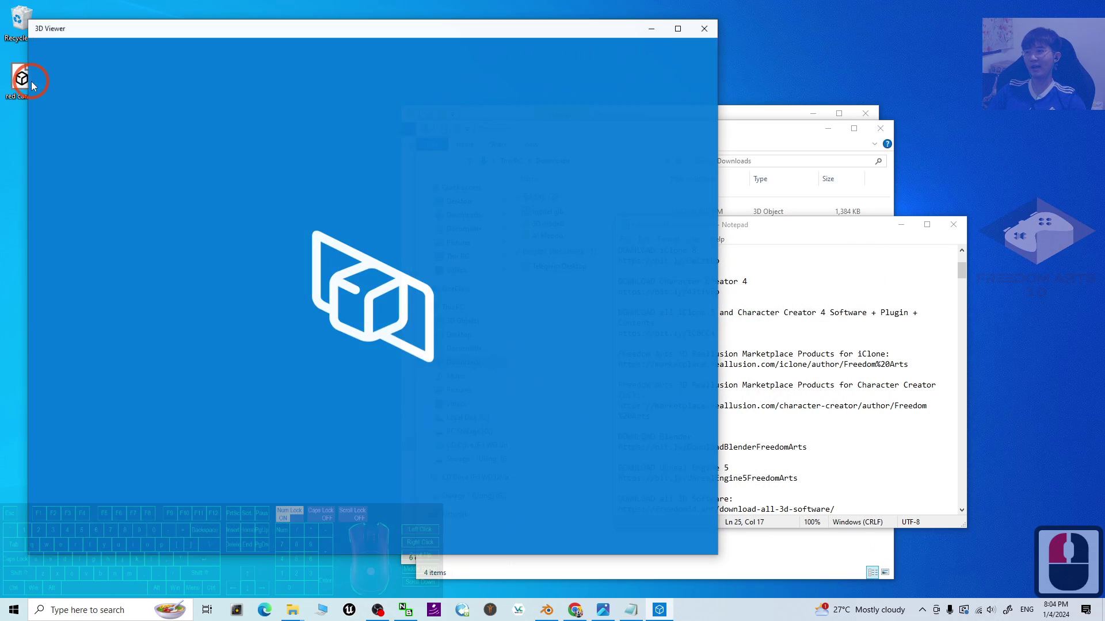
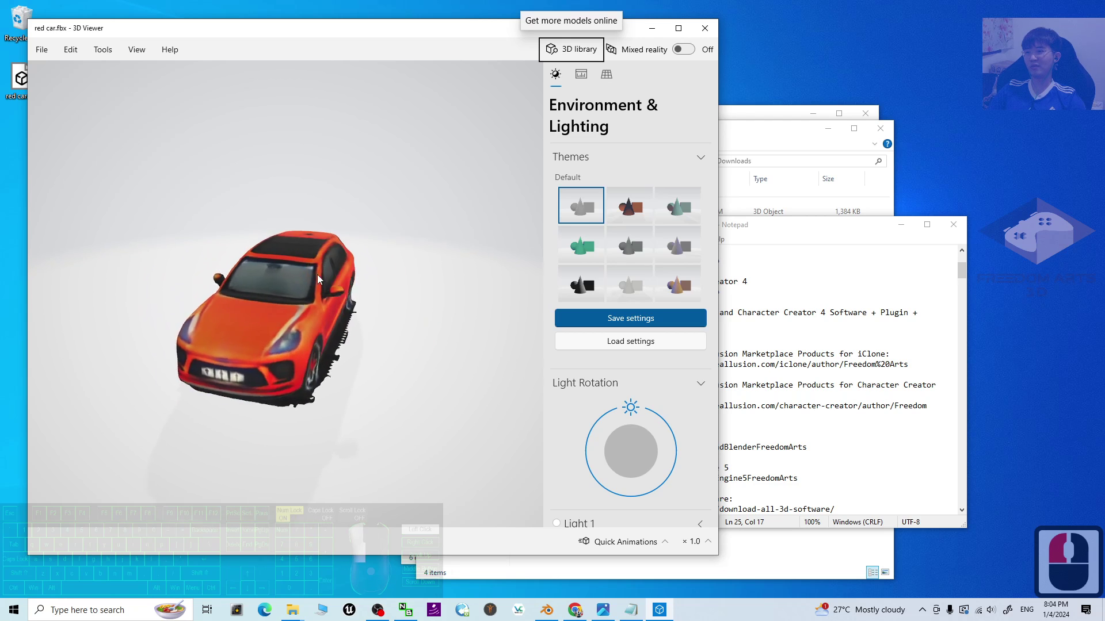
{"action": "scroll", "scroll_direction": "down", "scroll_amount": 3}
{"action": "middle_click", "coordinate": [303, 276]}
{"action": "scroll", "scroll_direction": "up", "scroll_amount": 3}
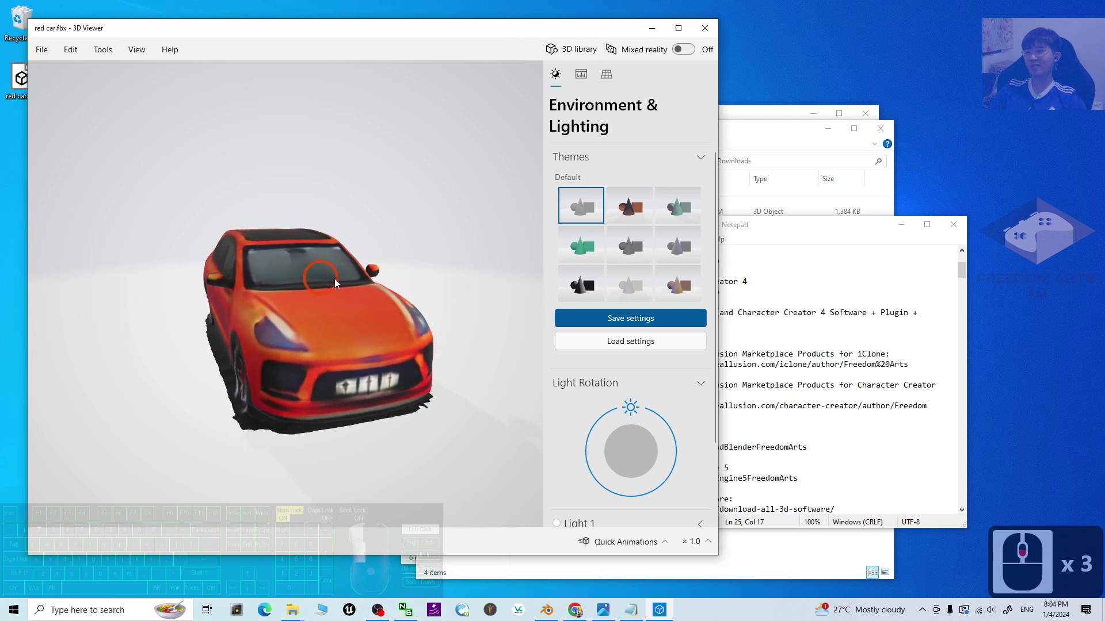
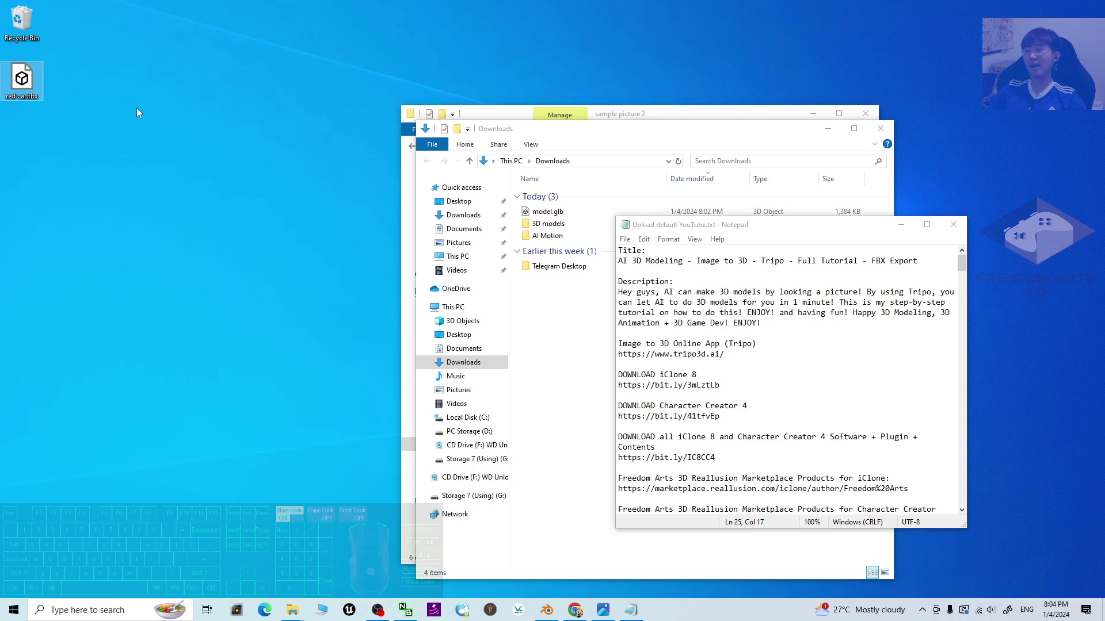
Browse into the sample picture 2 folder and look through its example images for the house
{"action": "left_click_drag", "start_coordinate": [21, 70], "coordinate": [970, 281]}
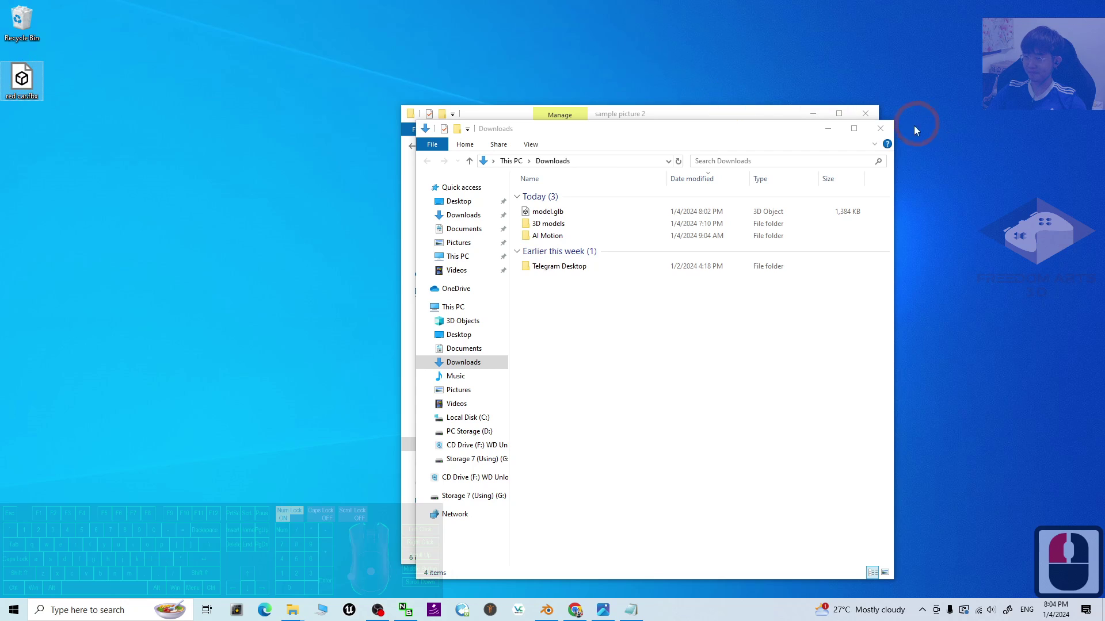
{"action": "left_click", "coordinate": [825, 135]}
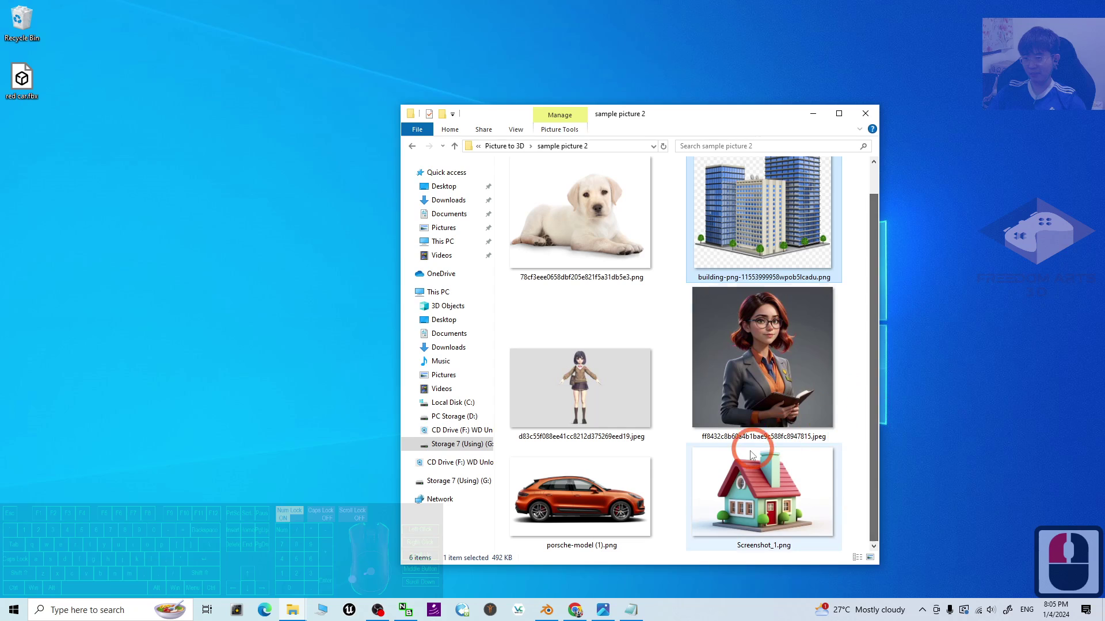
{"action": "left_click", "coordinate": [801, 352]}
{"action": "left_click_drag", "start_coordinate": [663, 380], "coordinate": [613, 409]}
{"action": "left_click", "coordinate": [756, 403]}
{"action": "left_click", "coordinate": [838, 452]}
{"action": "left_click", "coordinate": [782, 516]}
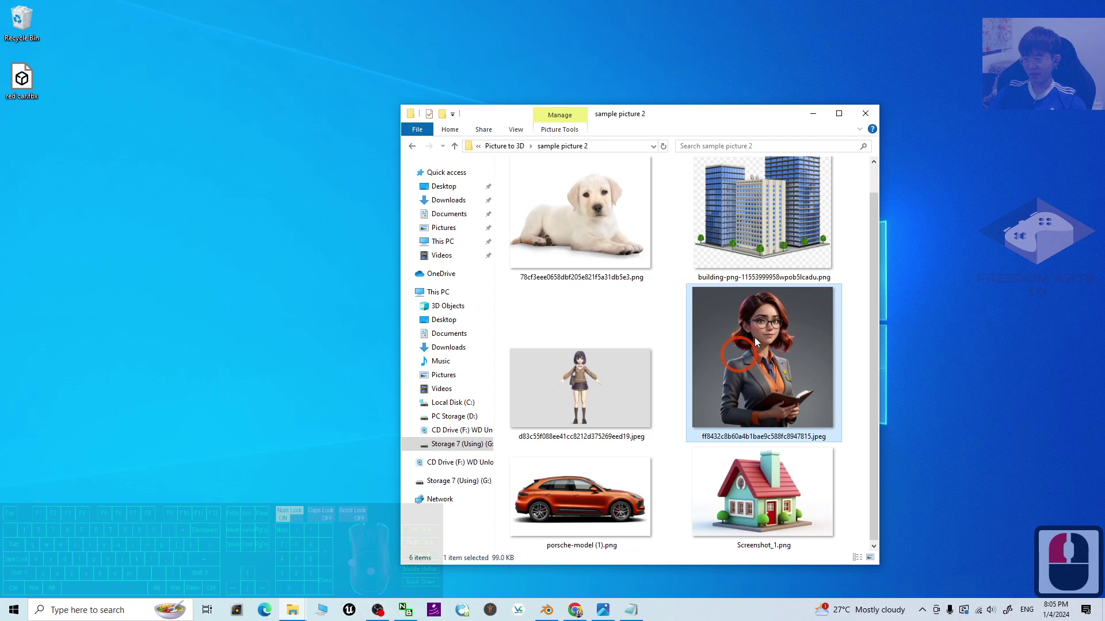
Load the house picture into Image to 3D and retry generating a new draft from it
{"action": "left_click", "coordinate": [582, 613]}
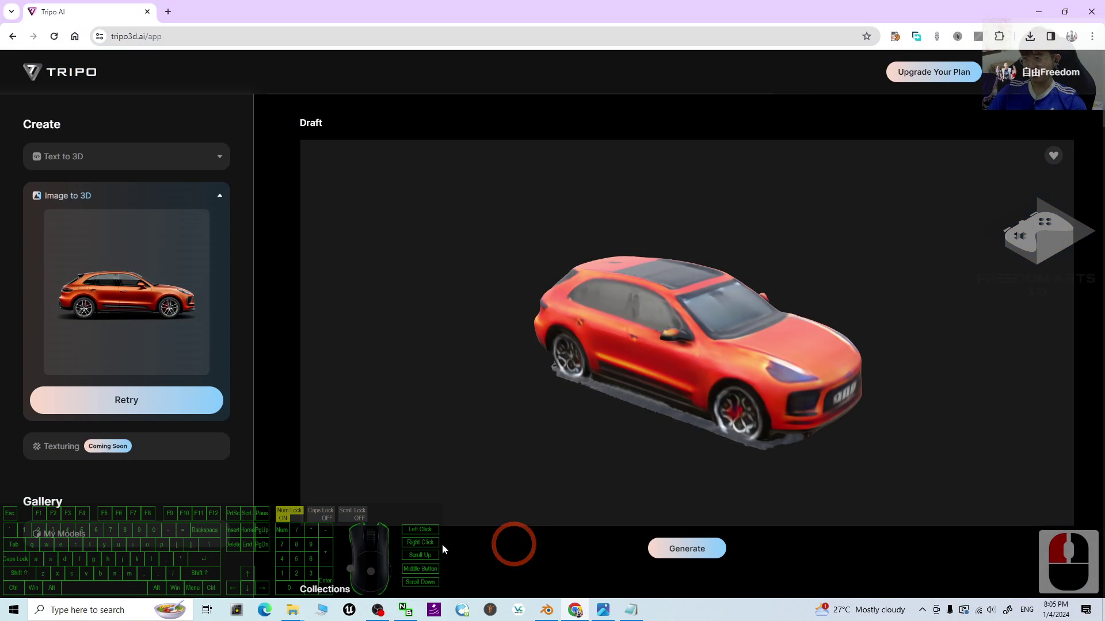
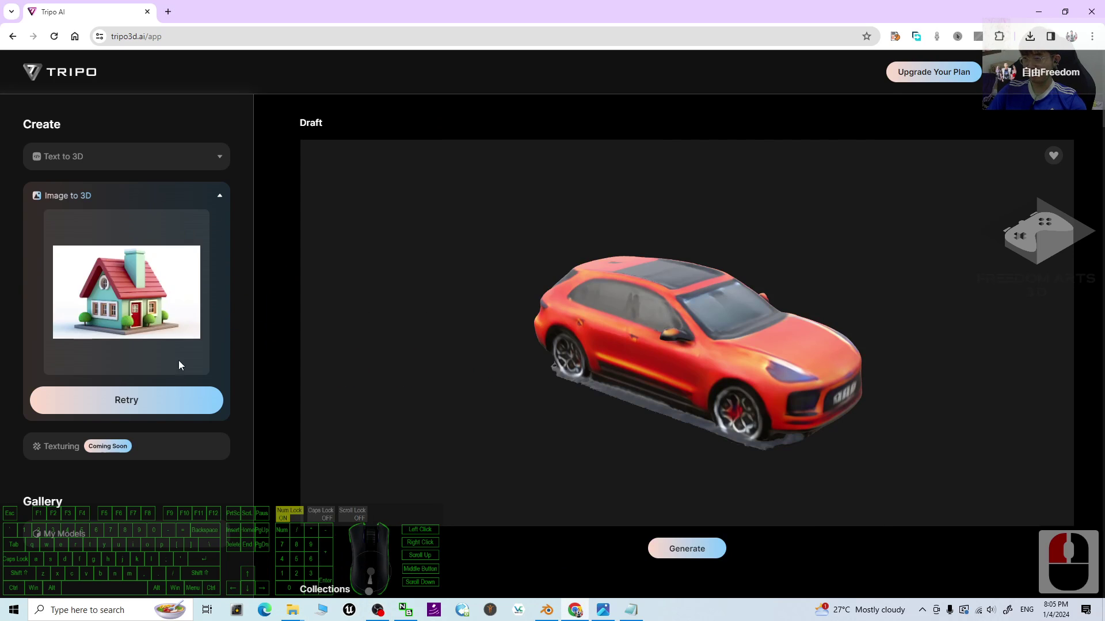
{"action": "left_click", "coordinate": [126, 408]}
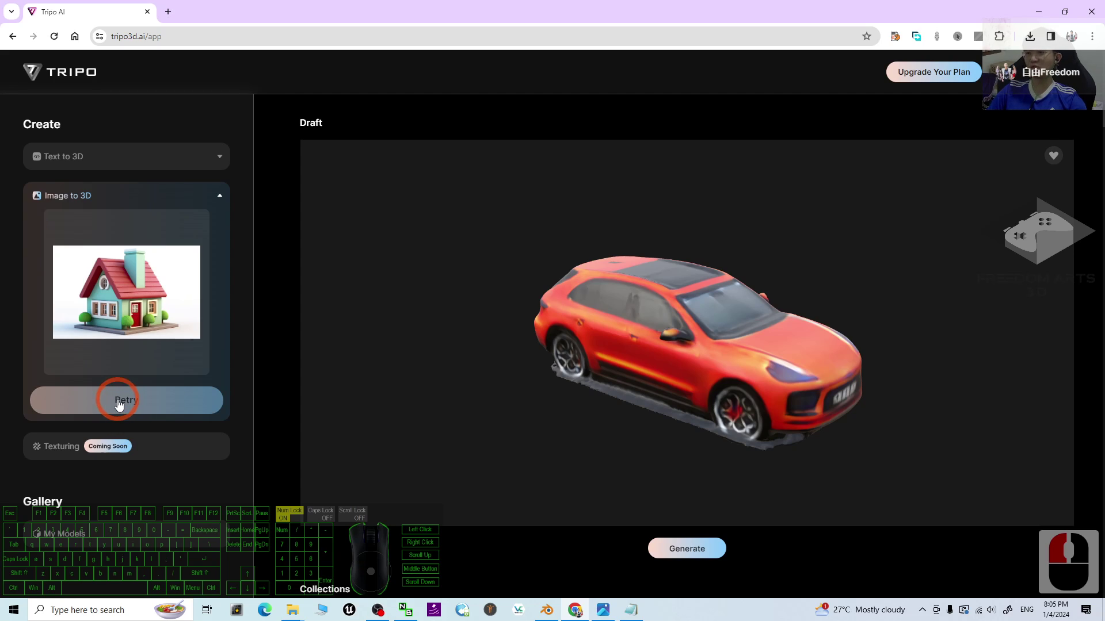
{"action": "key", "text": "Caps_Lock"}
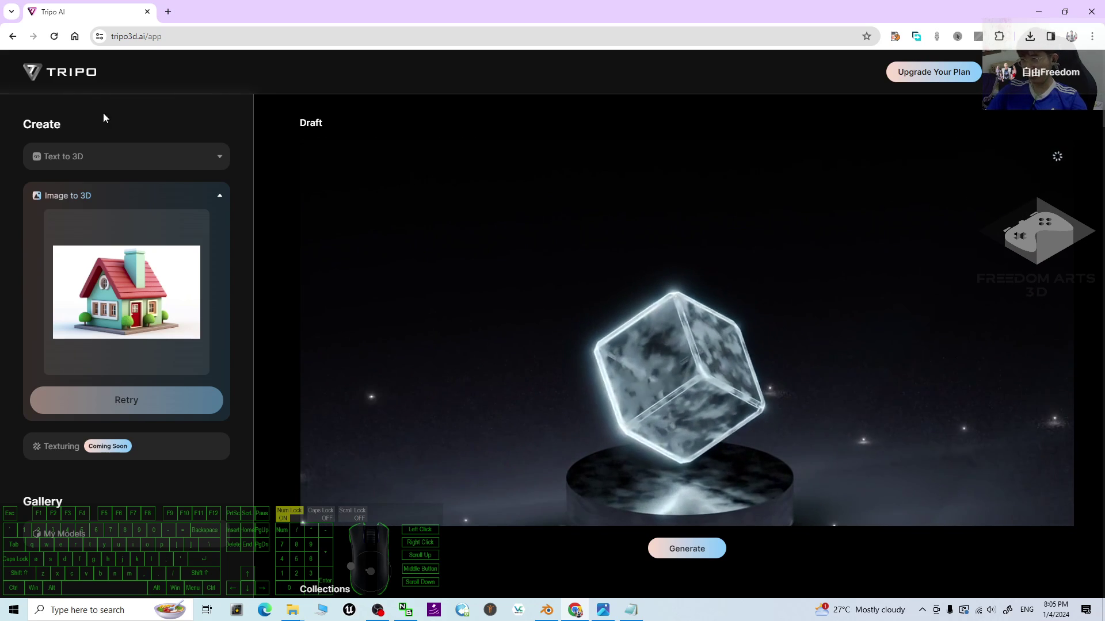
{"action": "left_click_drag", "start_coordinate": [52, 202], "coordinate": [96, 198]}
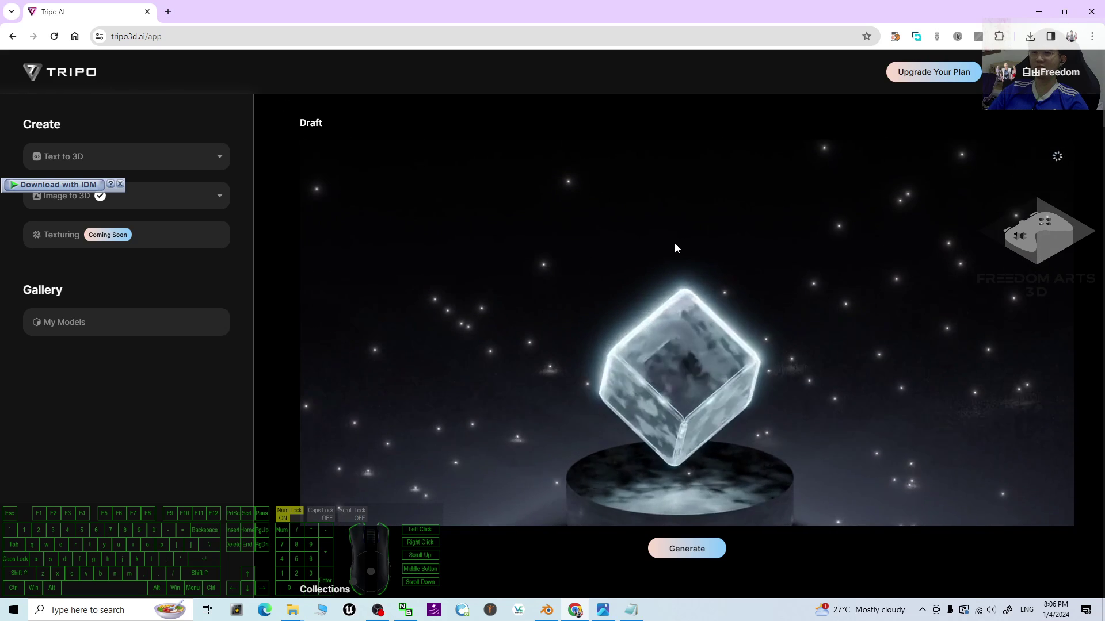
Reload the stuck Tripo page so the house picture can be drafted again
{"action": "left_click", "coordinate": [60, 41]}
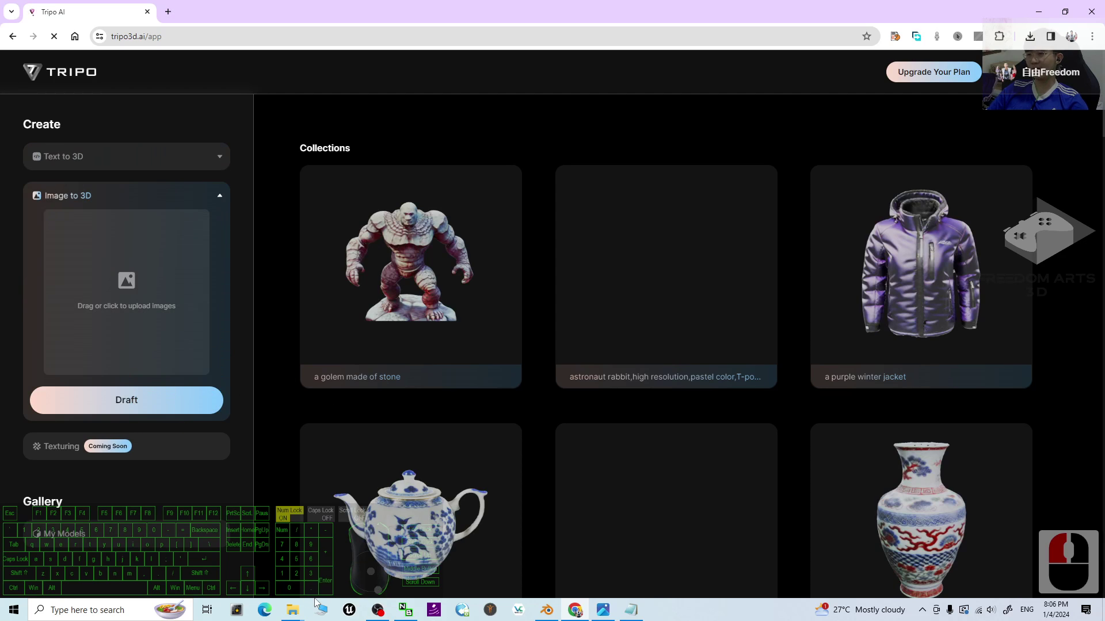
{"action": "key", "text": "Insert"}
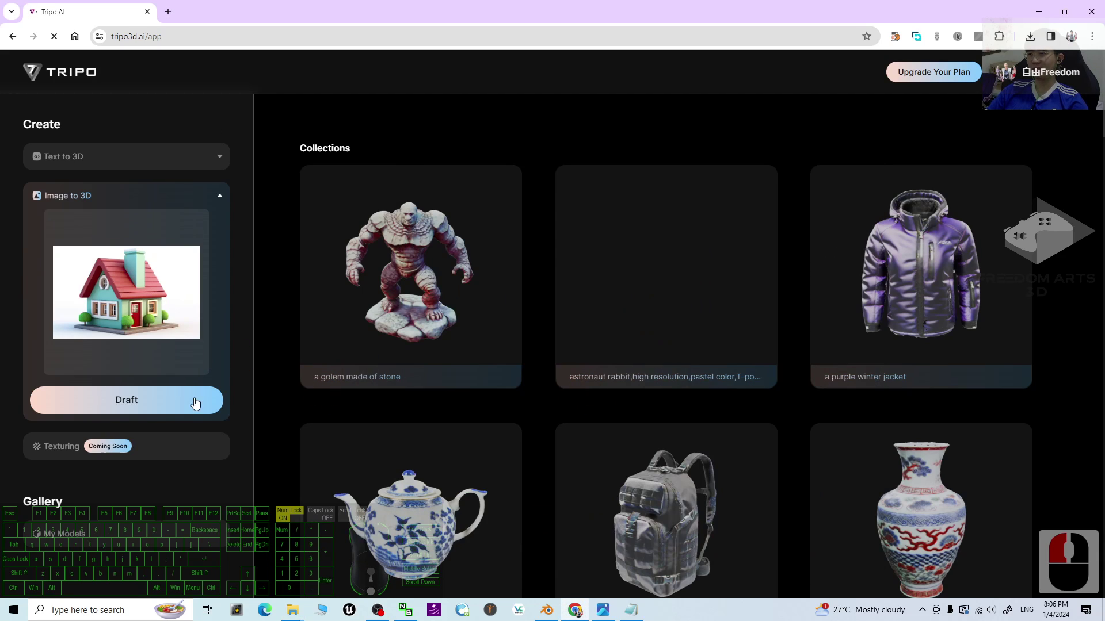
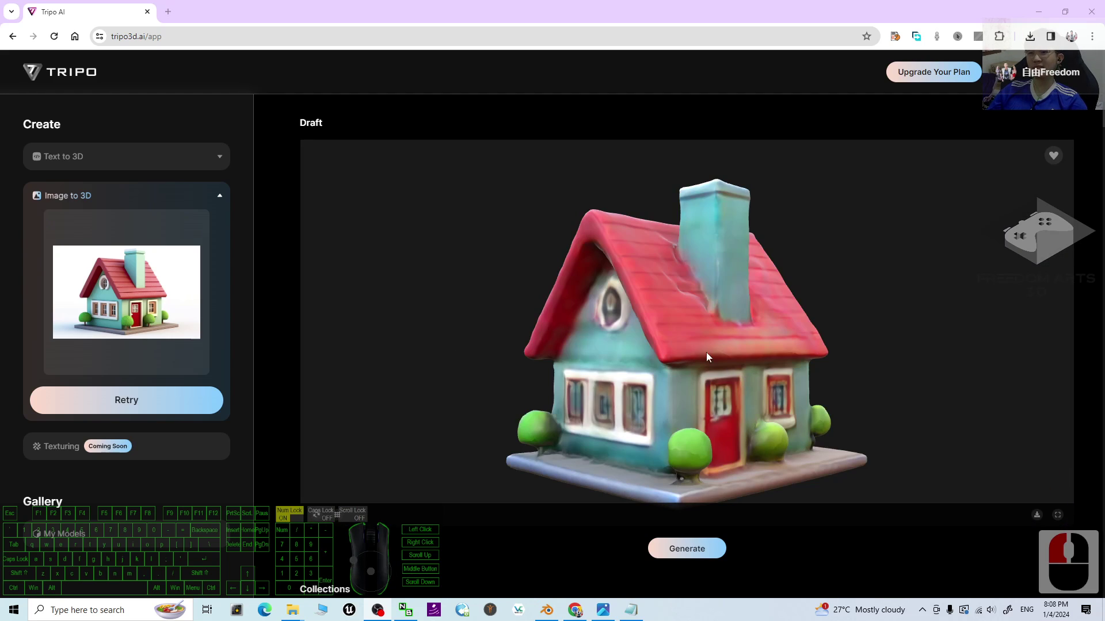
Orbit the house draft from several sides and above, then download the model
{"action": "left_click_drag", "start_coordinate": [702, 352], "coordinate": [697, 361]}
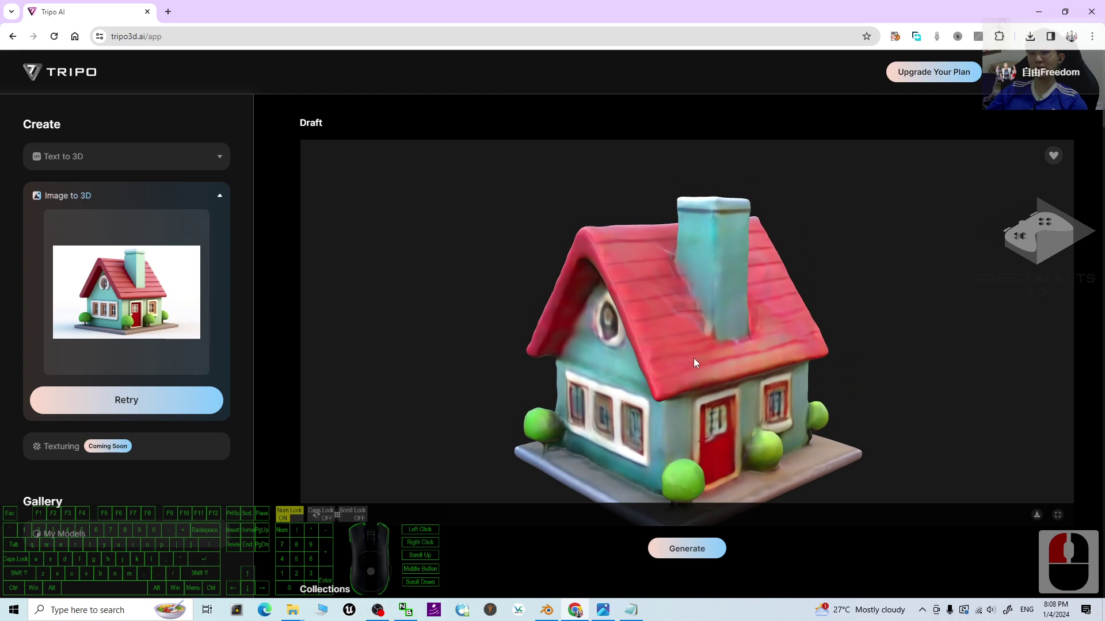
{"action": "left_click_drag", "start_coordinate": [669, 336], "coordinate": [664, 336]}
{"action": "left_click_drag", "start_coordinate": [764, 340], "coordinate": [708, 335]}
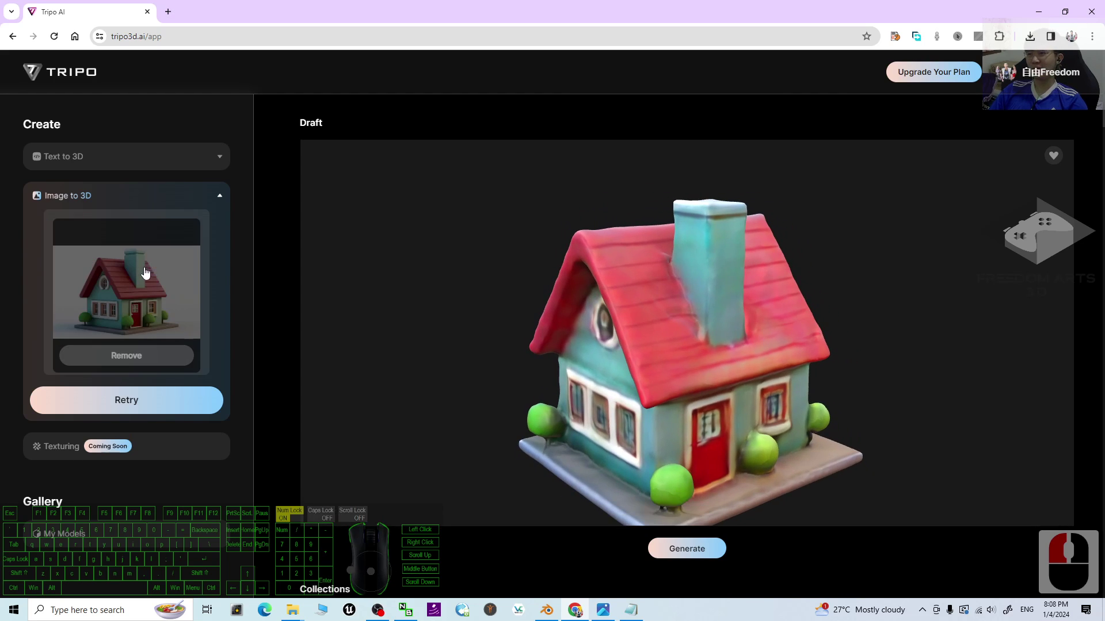
{"action": "left_click_drag", "start_coordinate": [698, 389], "coordinate": [674, 364]}
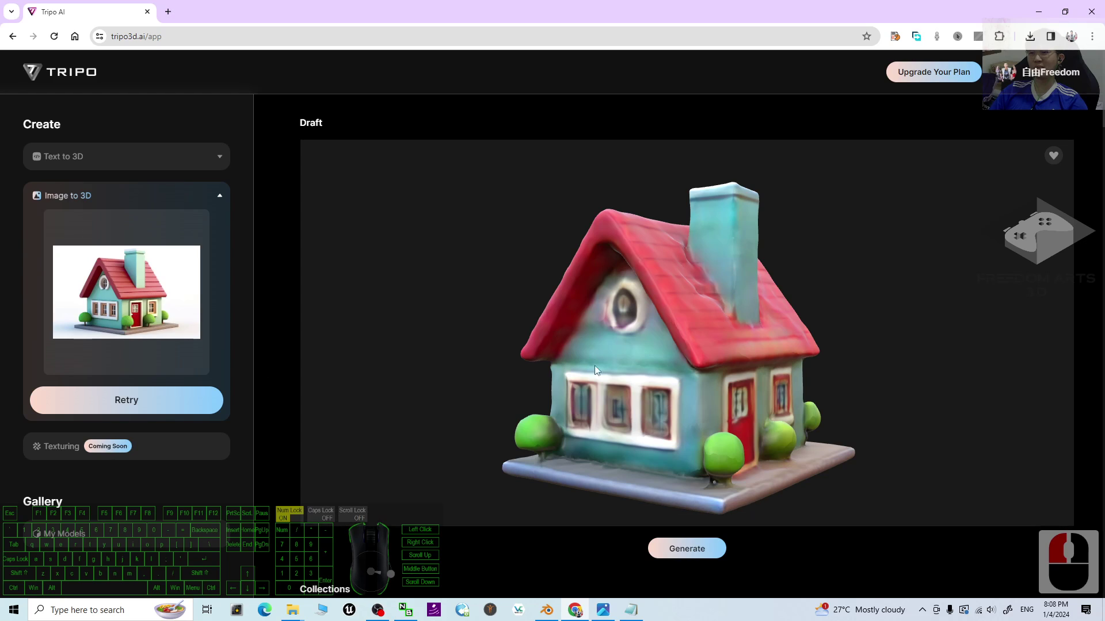
{"action": "left_click_drag", "start_coordinate": [725, 363], "coordinate": [667, 379]}
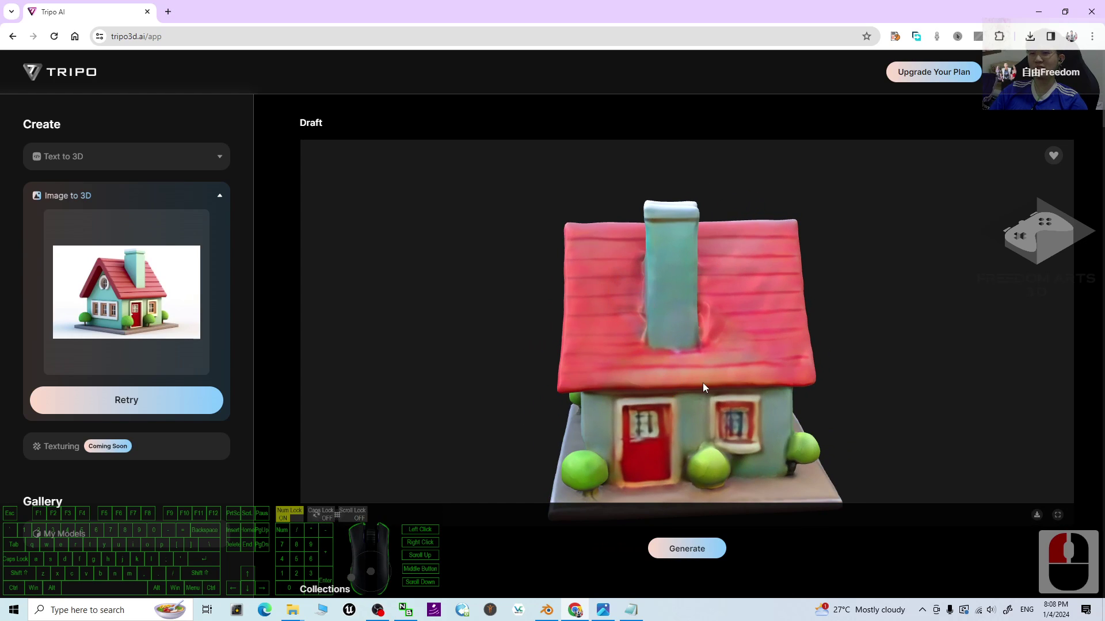
{"action": "left_click_drag", "start_coordinate": [704, 385], "coordinate": [754, 379]}
{"action": "left_click_drag", "start_coordinate": [754, 380], "coordinate": [795, 355]}
{"action": "left_click_drag", "start_coordinate": [730, 344], "coordinate": [672, 373]}
{"action": "left_click_drag", "start_coordinate": [684, 371], "coordinate": [729, 362]}
{"action": "left_click", "coordinate": [1043, 522]}
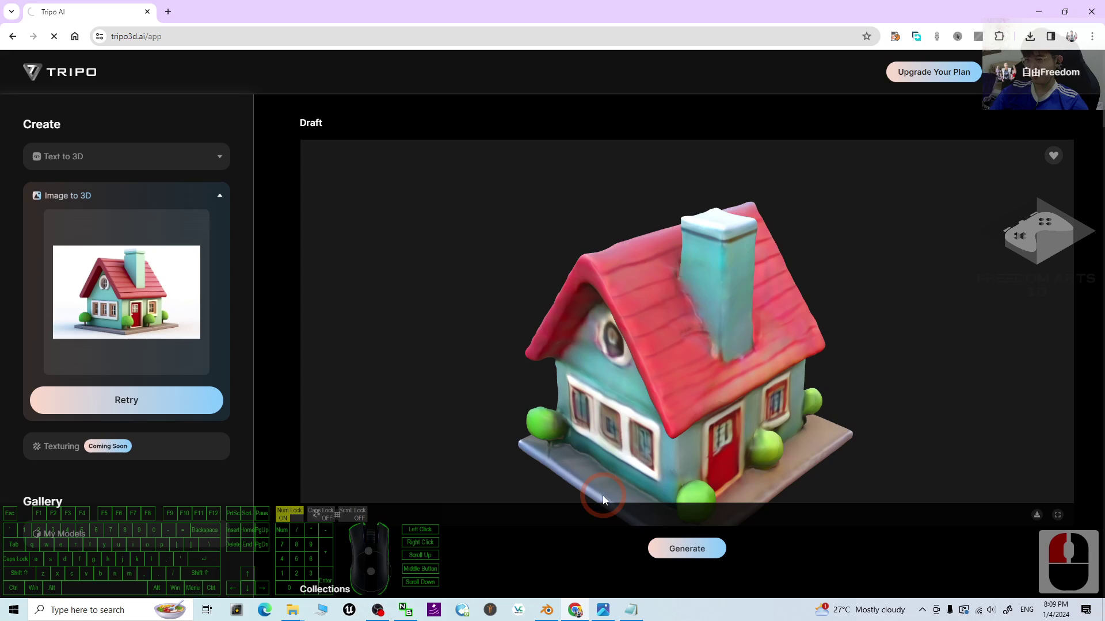
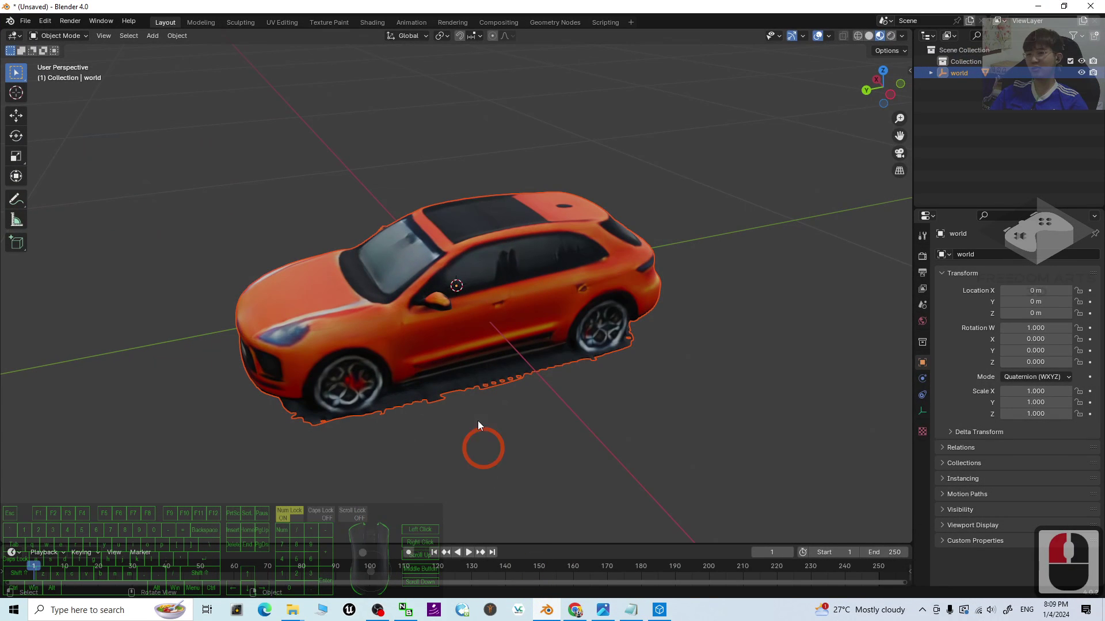
Switch away from Blender's car scene toward the downloaded model (1).glb
{"action": "left_click", "coordinate": [149, 63]}
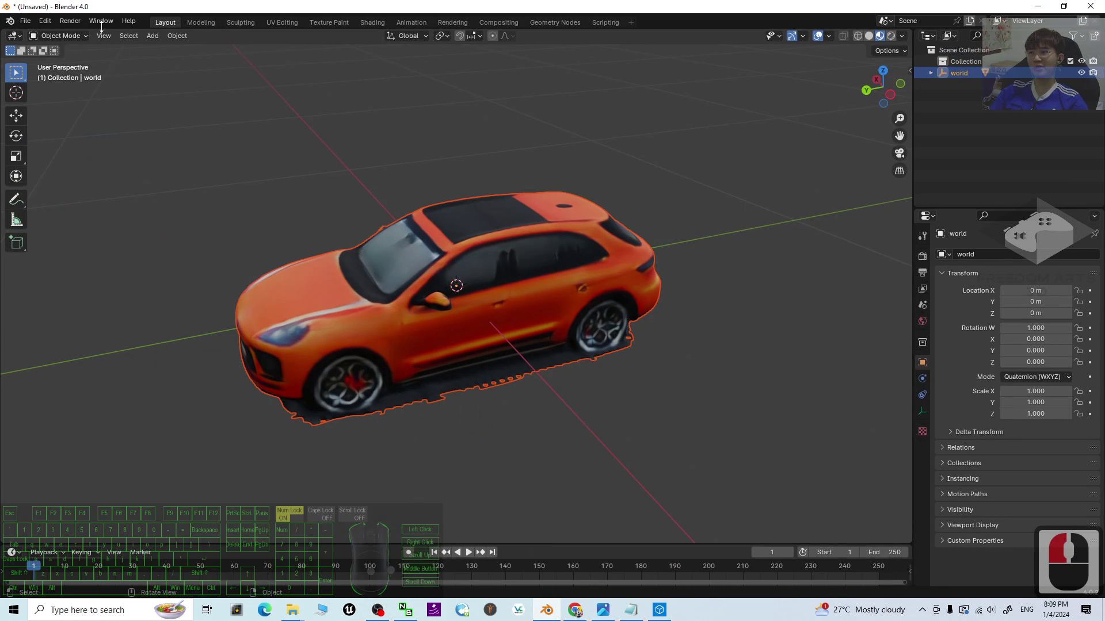
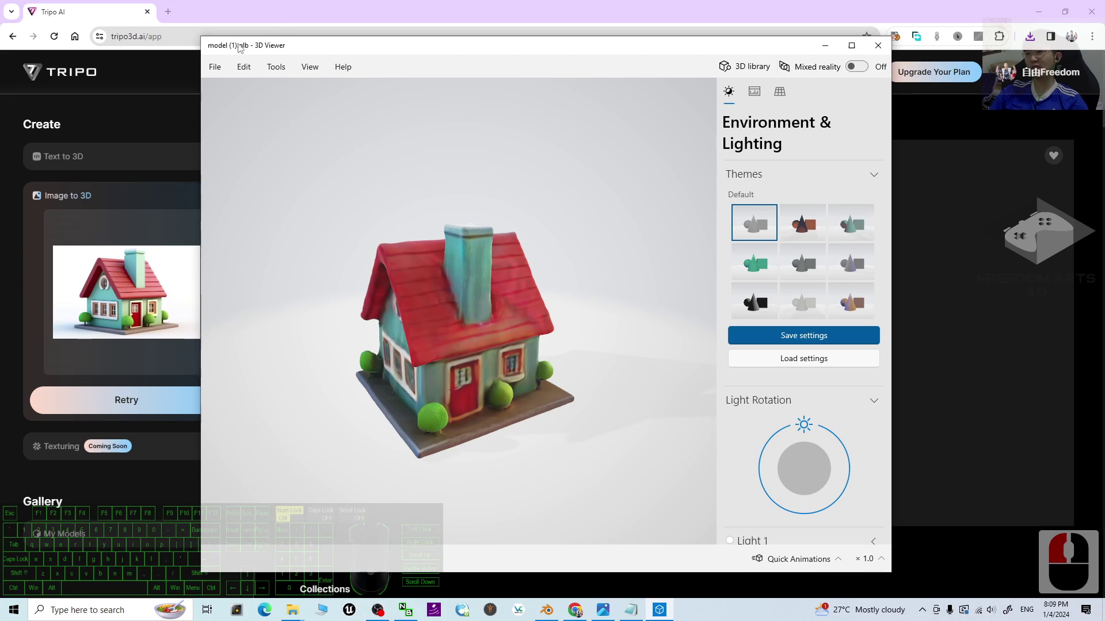
Reposition the 3D Viewer window showing the house model (1).glb
{"action": "left_click_drag", "start_coordinate": [256, 46], "coordinate": [251, 50]}
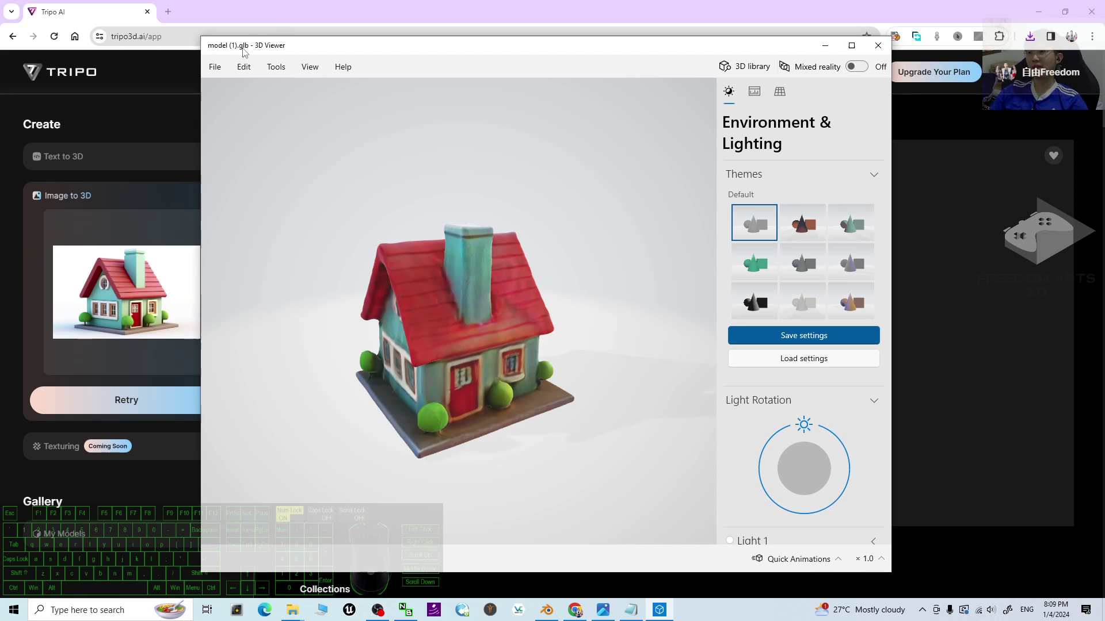
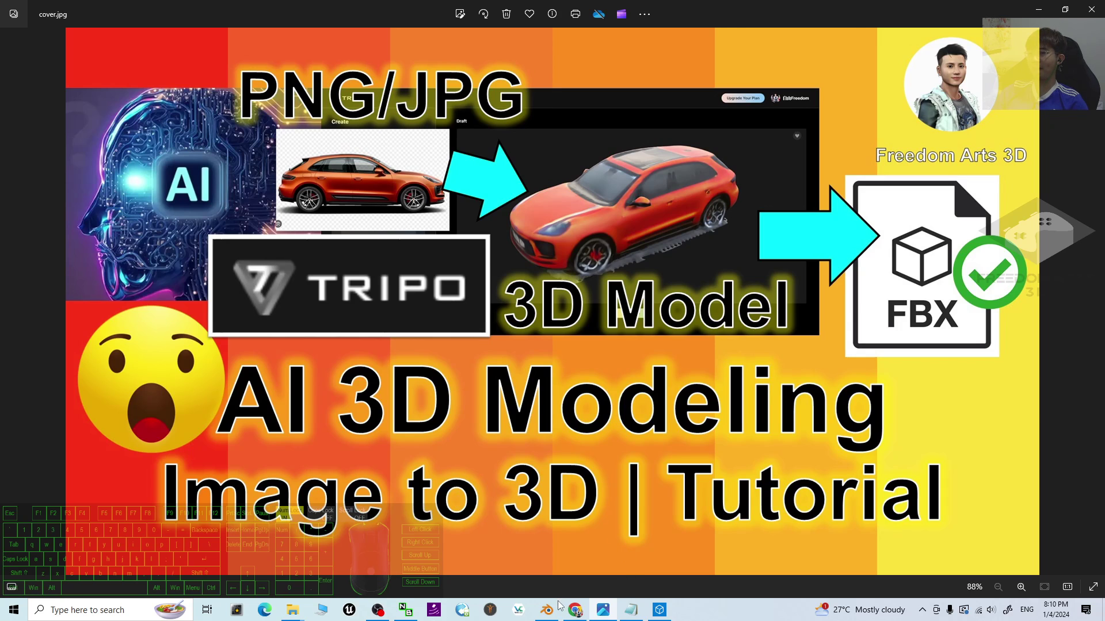
{"action": "left_click", "coordinate": [554, 614]}
{"action": "left_click_drag", "start_coordinate": [554, 613], "coordinate": [625, 400]}
{"action": "middle_click", "coordinate": [537, 368]}
{"action": "middle_click", "coordinate": [535, 397]}
{"action": "middle_click", "coordinate": [589, 459]}
{"action": "left_click_drag", "start_coordinate": [595, 459], "coordinate": [579, 612]}
{"action": "scroll", "scroll_direction": "down", "scroll_amount": 3}
{"action": "left_click", "coordinate": [809, 392]}
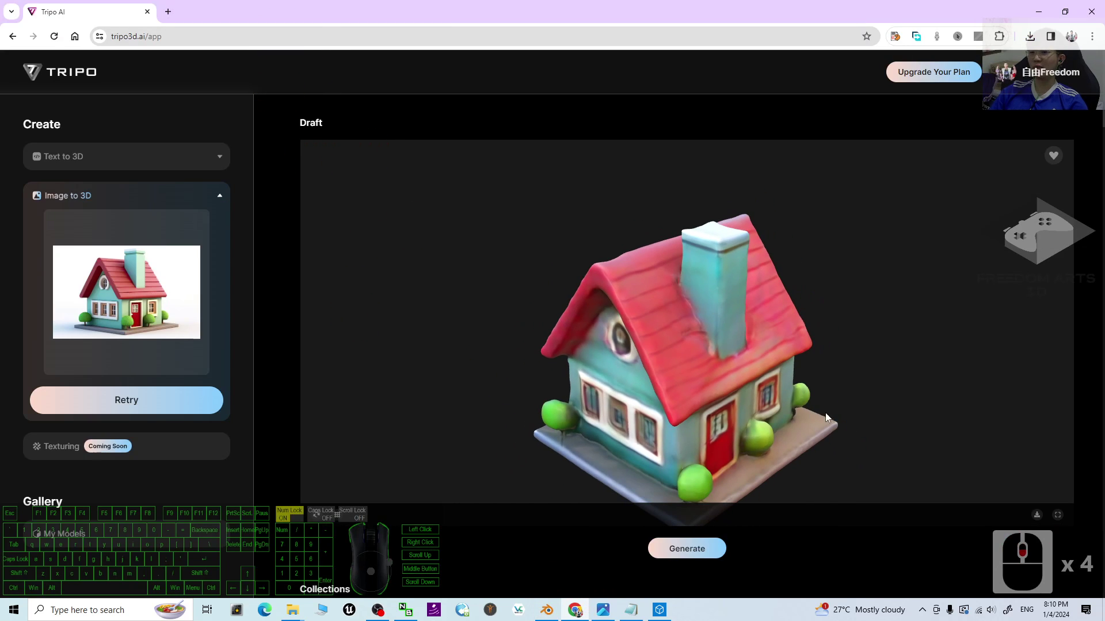
{"action": "left_click_drag", "start_coordinate": [889, 371], "coordinate": [702, 337]}
{"action": "left_click_drag", "start_coordinate": [753, 357], "coordinate": [881, 365]}
{"action": "left_click_drag", "start_coordinate": [1018, 351], "coordinate": [874, 364]}
{"action": "left_click_drag", "start_coordinate": [614, 398], "coordinate": [619, 403]}
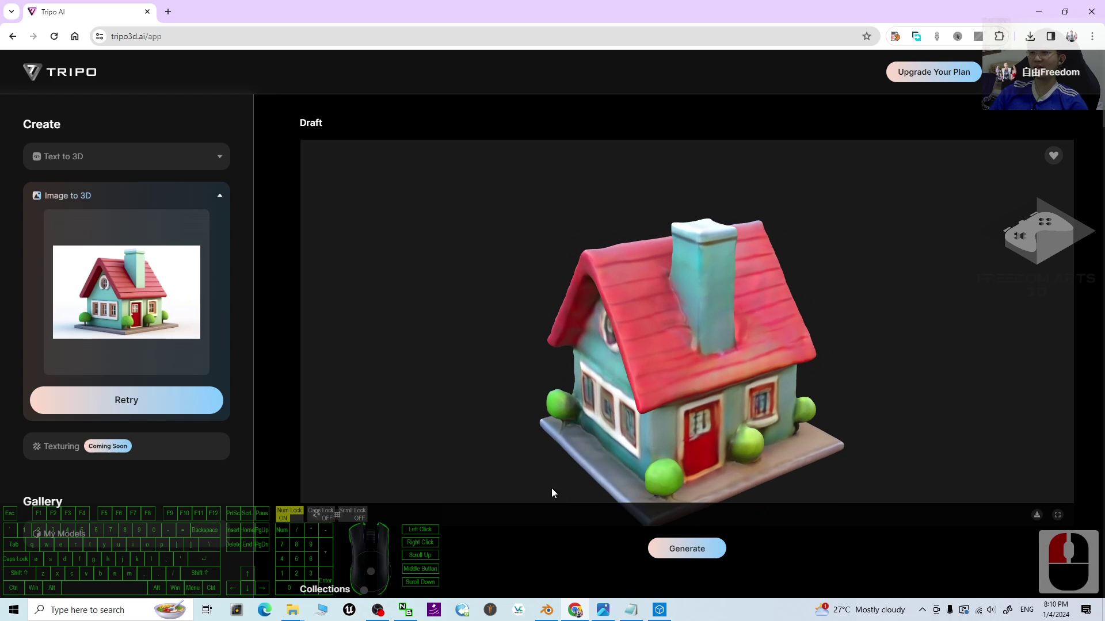
{"action": "left_click", "coordinate": [554, 594]}
{"action": "scroll", "scroll_direction": "down", "scroll_amount": 3}
{"action": "left_click", "coordinate": [555, 612]}
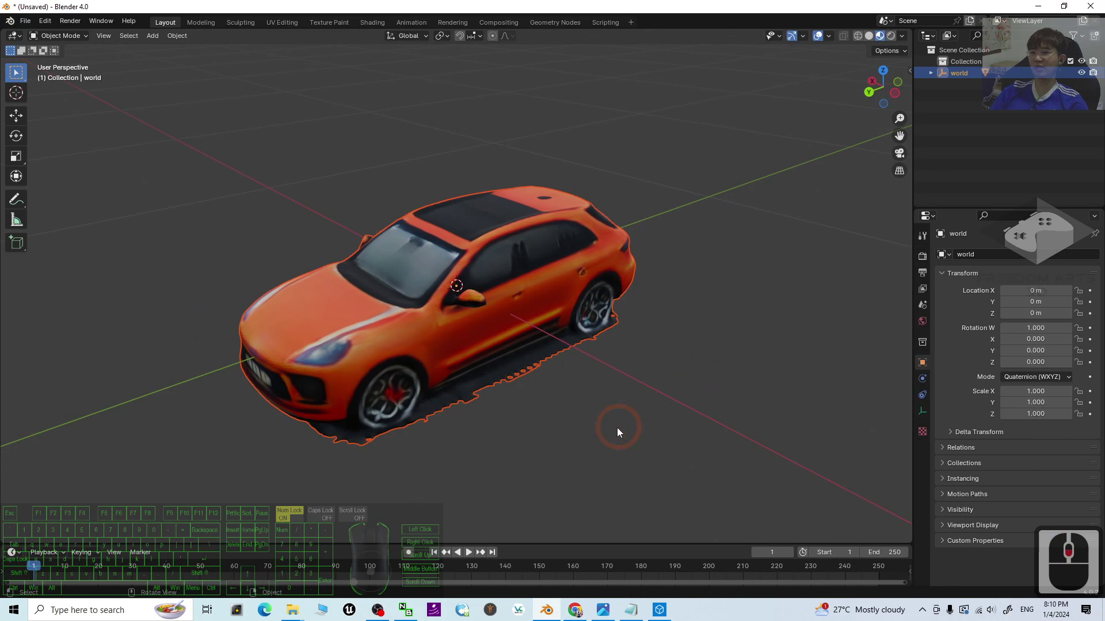
{"action": "scroll", "scroll_direction": "up", "scroll_amount": 3}
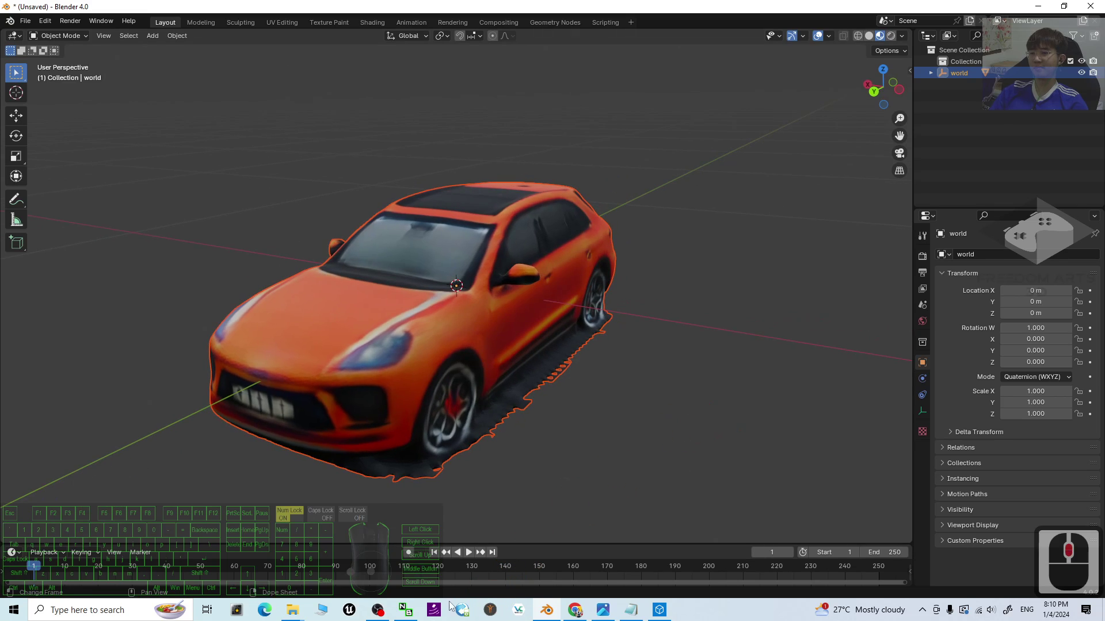
{"action": "double_click", "coordinate": [608, 613]}
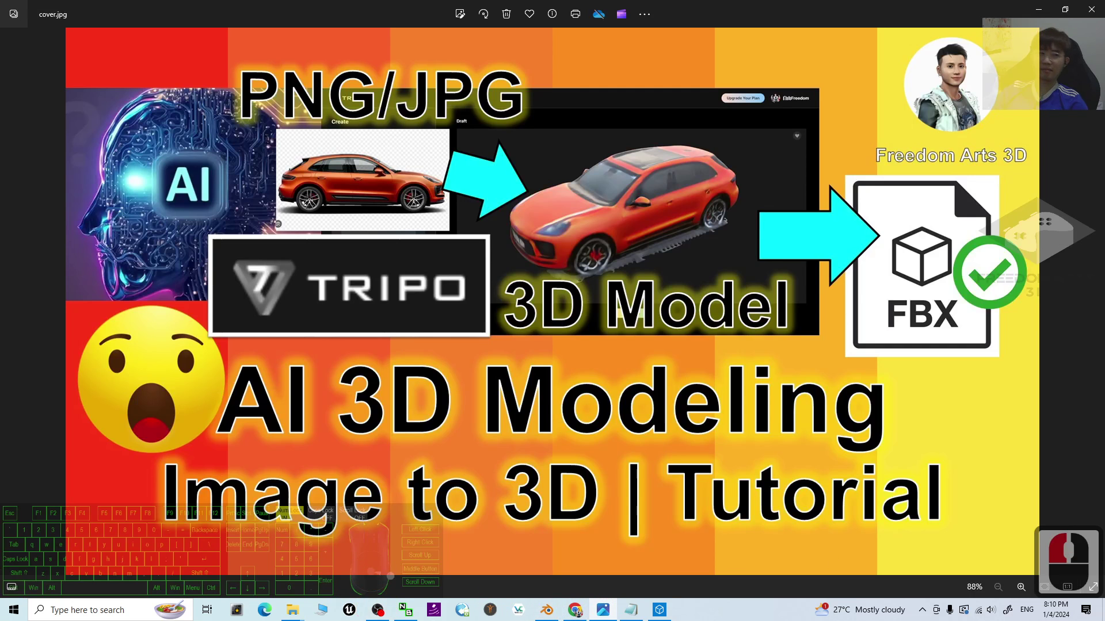